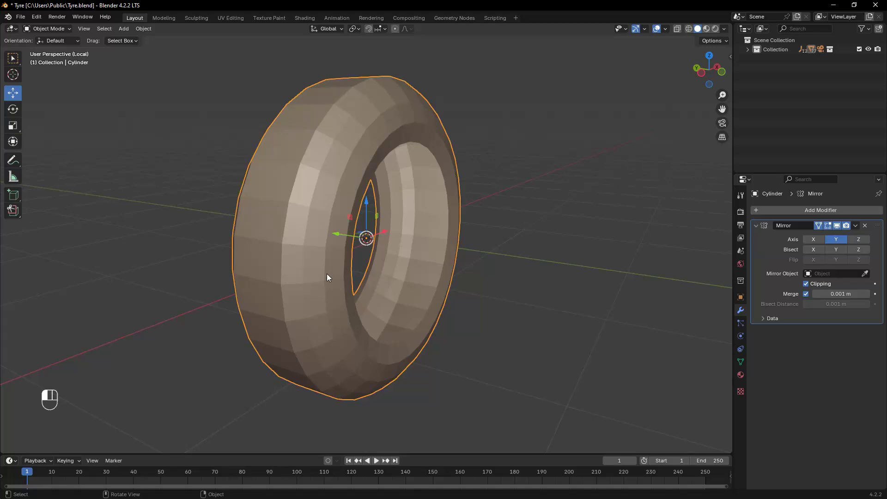
Step: Smooth-shade the tyre and add a new plane at its centre from left view (Shift+A)
{"action": "left_click_drag", "start_coordinate": [330, 276], "coordinate": [279, 245]}
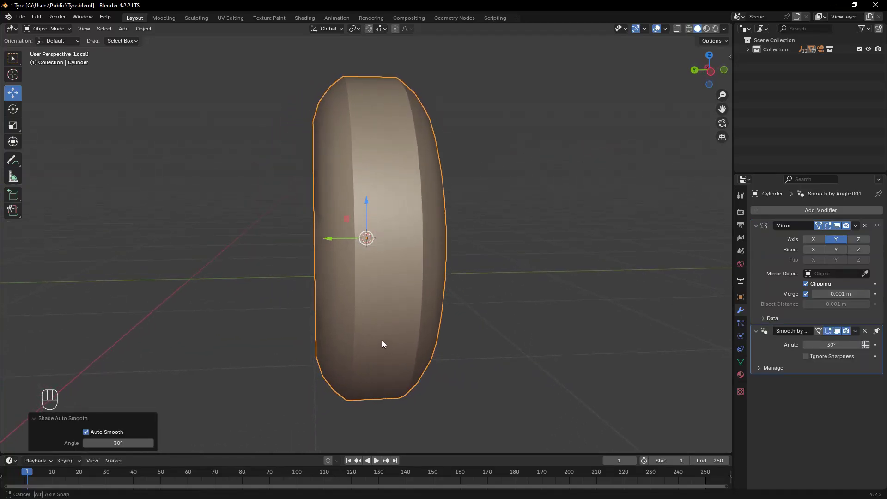
{"action": "left_click", "coordinate": [366, 307]}
{"action": "key", "text": "KP_3"}
{"action": "key", "text": "shift+a"}
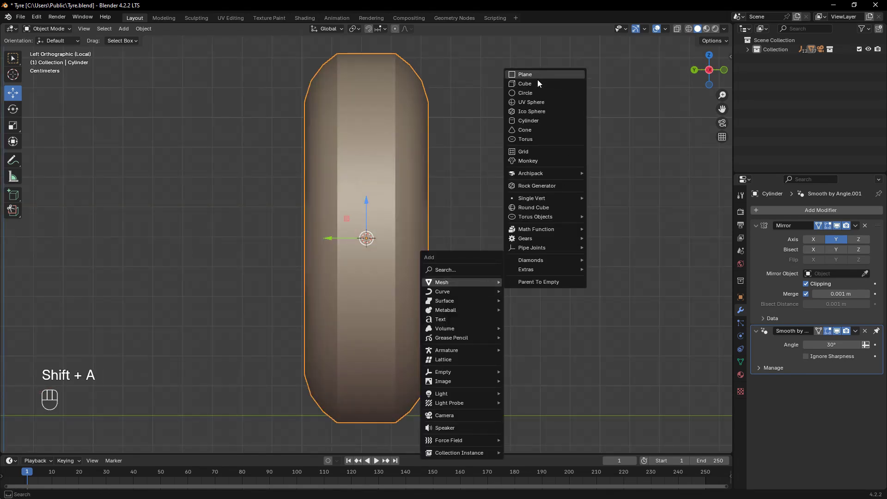
{"action": "key", "text": "r"}
{"action": "key", "text": "y"}
Step: Rotate the plane 90° on Y to stand upright and scale it down to a small square
{"action": "key", "text": "KP_9"}
{"action": "key", "text": "KP_0"}
{"action": "key", "text": "KP_Enter"}
{"action": "key", "text": "s"}
{"action": "left_click_drag", "start_coordinate": [402, 296], "coordinate": [595, 349]}
Step: Shift the small plane sideways from the tyre's centre onto the edge of the tread band
{"action": "key", "text": "s"}
{"action": "left_click", "coordinate": [393, 260]}
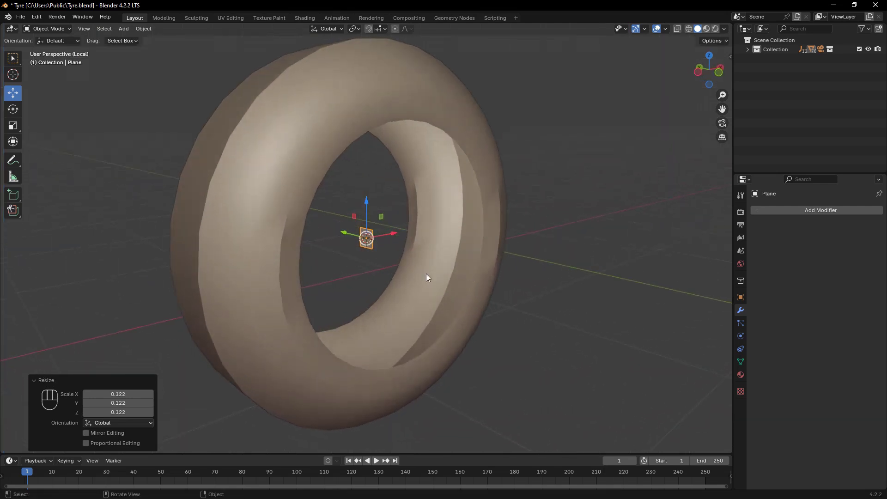
{"action": "left_click", "coordinate": [391, 235]}
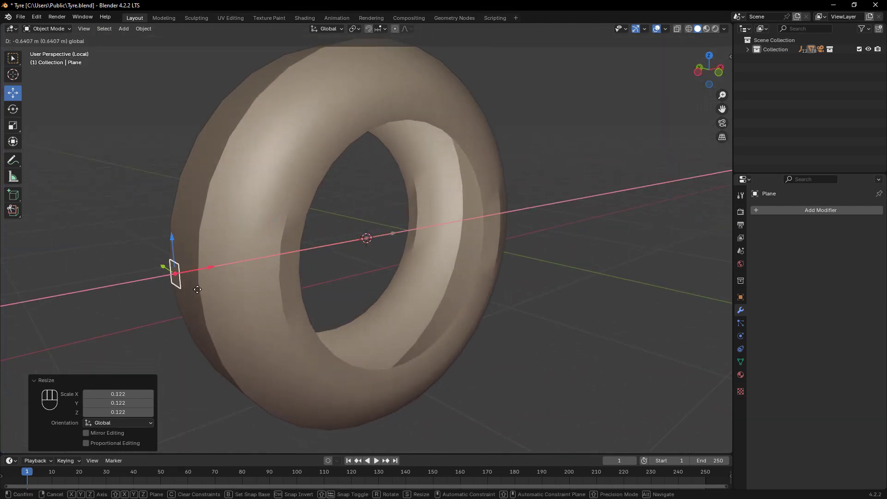
{"action": "key", "text": "ctrl+KP_3"}
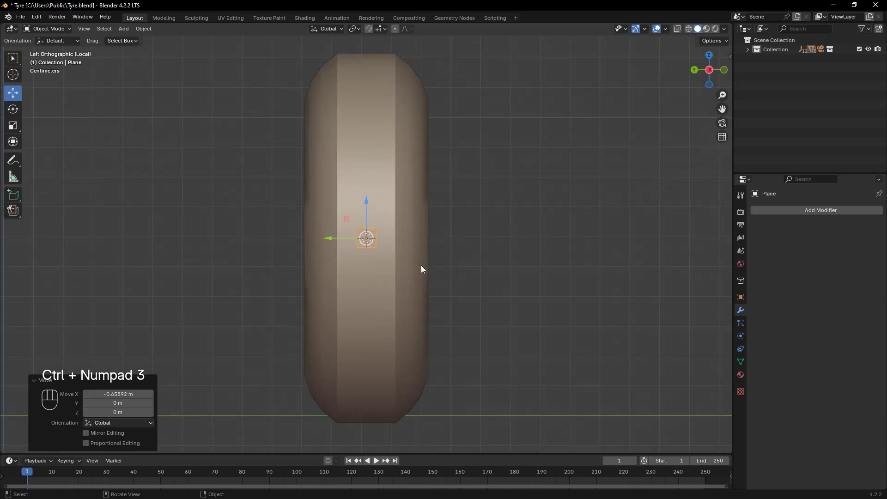
{"action": "left_click", "coordinate": [329, 241]}
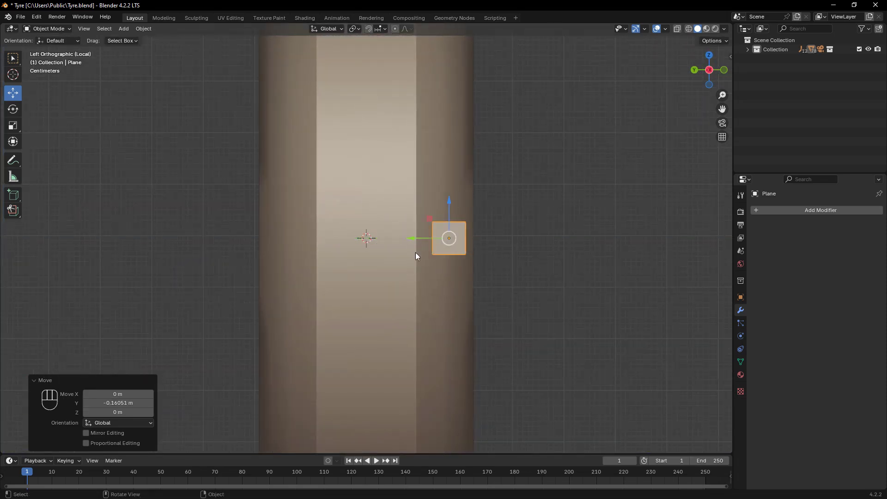
{"action": "key", "text": "ctrl+KP_3"}
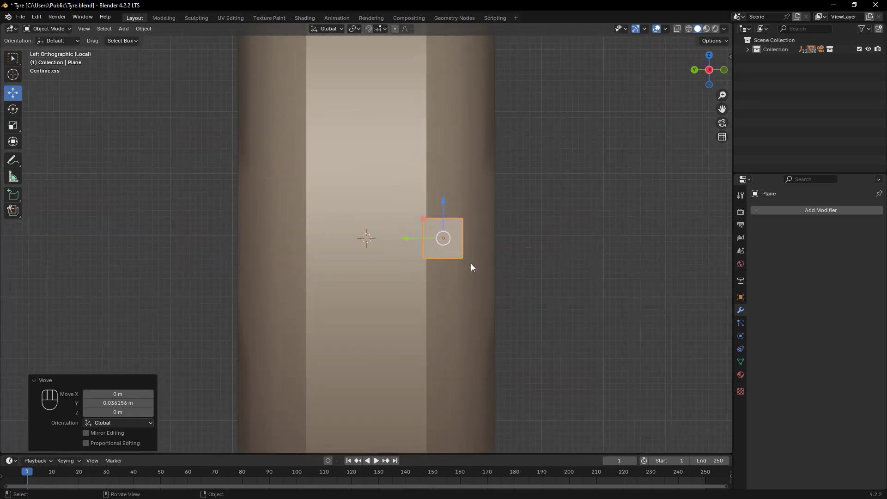
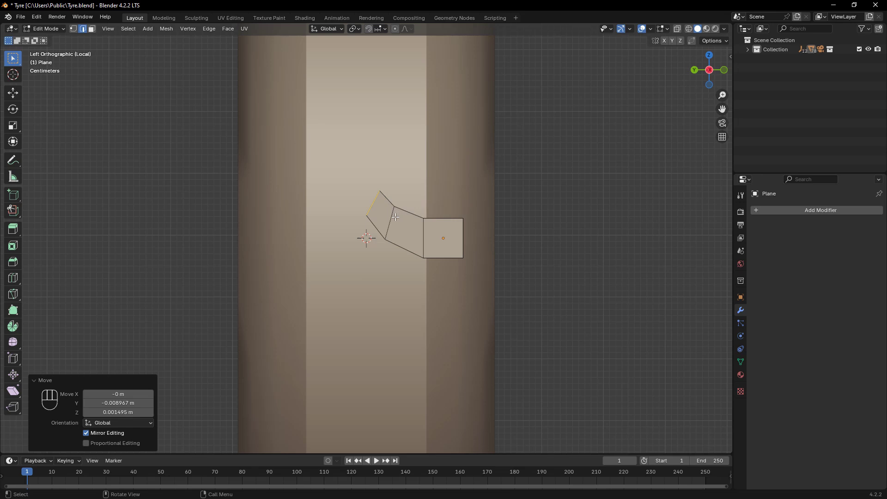
Step: Extrude further faces and bend them inward so the strip follows the tyre's curve
{"action": "key", "text": "g"}
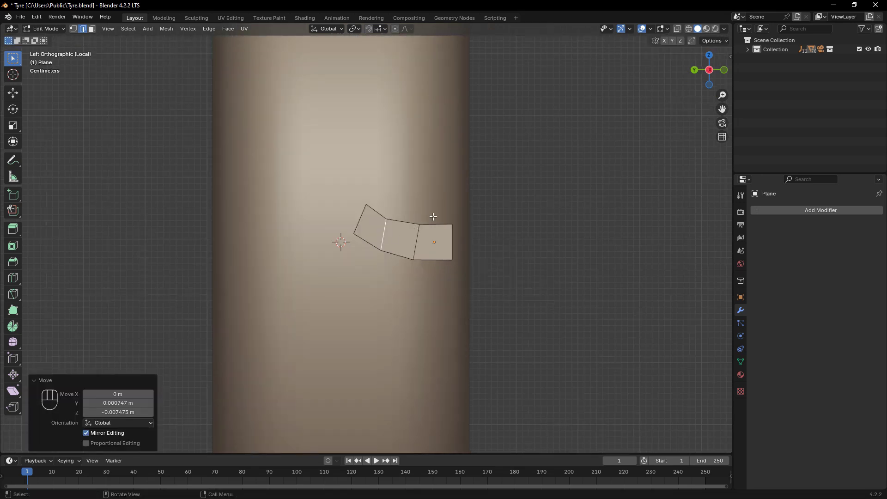
{"action": "left_click_drag", "start_coordinate": [358, 216], "coordinate": [398, 199]}
{"action": "key", "text": "e"}
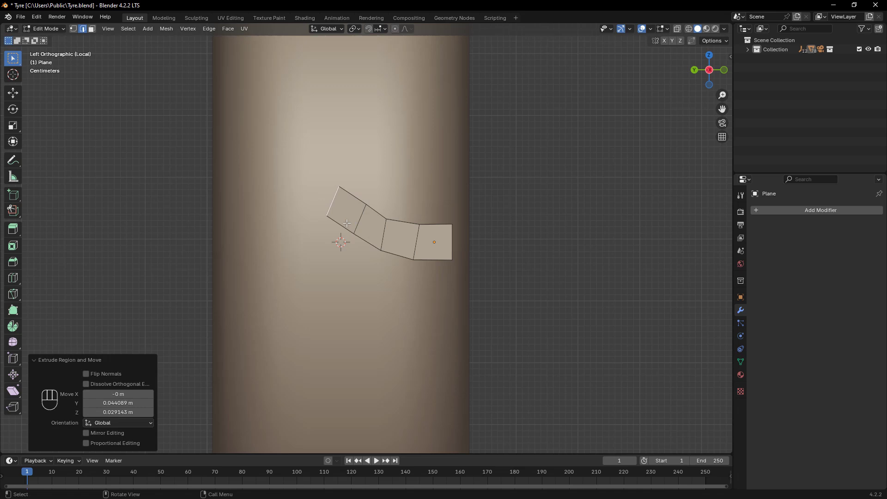
{"action": "left_click_drag", "start_coordinate": [356, 219], "coordinate": [377, 254]}
{"action": "left_click", "coordinate": [358, 217]}
{"action": "left_click", "coordinate": [360, 217]}
{"action": "key", "text": "g"}
{"action": "key", "text": "g"}
{"action": "left_click", "coordinate": [383, 236]}
{"action": "key", "text": "g"}
{"action": "key", "text": "g"}
{"action": "left_click", "coordinate": [339, 219]}
Step: Extrude a fourth face and merge its vertices so the strip forms an angled chain
{"action": "key", "text": "e"}
{"action": "key", "text": "1"}
{"action": "left_click_drag", "start_coordinate": [324, 214], "coordinate": [346, 238]}
{"action": "left_click", "coordinate": [359, 280]}
{"action": "left_click", "coordinate": [320, 225]}
{"action": "key", "text": "m"}
{"action": "left_click_drag", "start_coordinate": [352, 263], "coordinate": [367, 265]}
{"action": "key", "text": "g"}
{"action": "left_click_drag", "start_coordinate": [361, 216], "coordinate": [374, 206]}
{"action": "left_click", "coordinate": [373, 206]}
Step: Split the end face apart from the chain as a separate piece and scale it
{"action": "key", "text": "2"}
{"action": "key", "text": "s"}
{"action": "key", "text": "Tab"}
{"action": "key", "text": "s"}
{"action": "left_click", "coordinate": [411, 185]}
{"action": "key", "text": "Tab"}
{"action": "key", "text": "Tab"}
{"action": "left_click", "coordinate": [387, 238]}
{"action": "key", "text": "Tab"}
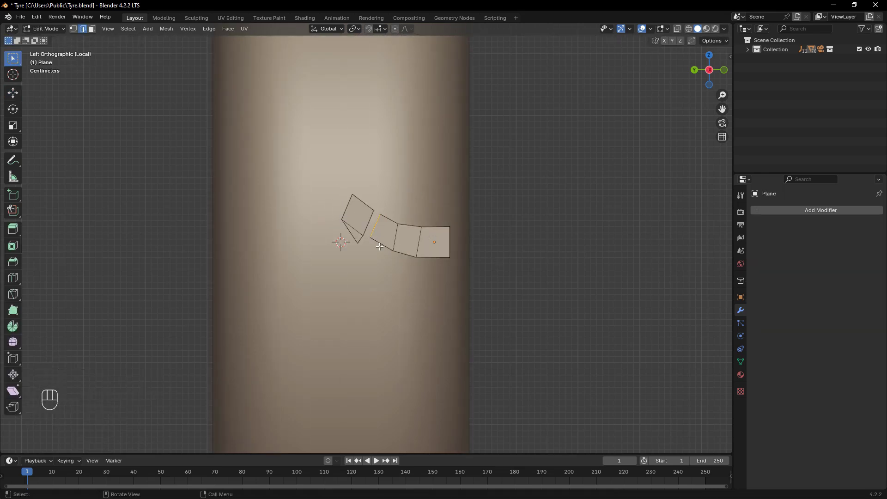
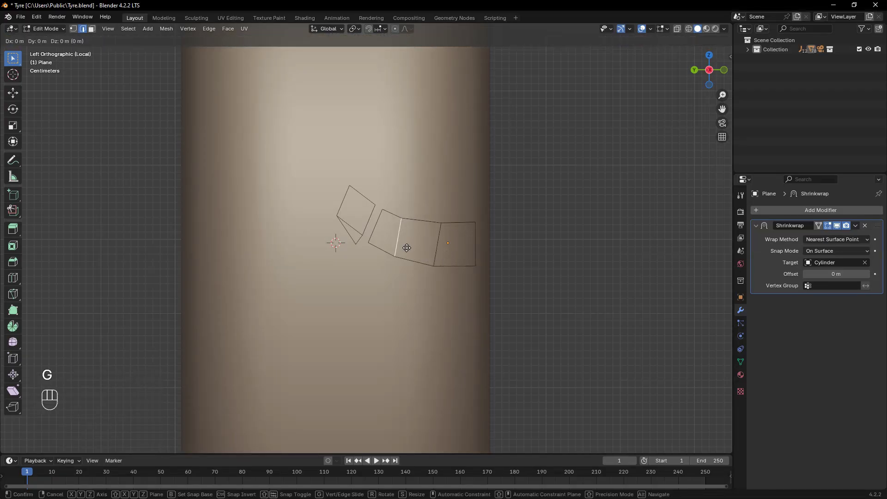
Step: Extrude and reposition vertices to reshape the separated tread piece
{"action": "left_click", "coordinate": [373, 223]}
{"action": "key", "text": "g"}
{"action": "key", "text": "e"}
{"action": "left_click_drag", "start_coordinate": [840, 228], "coordinate": [363, 196]}
{"action": "key", "text": "1"}
{"action": "left_click", "coordinate": [375, 200]}
{"action": "left_click", "coordinate": [349, 179]}
{"action": "key", "text": "g"}
{"action": "left_click", "coordinate": [381, 243]}
Step: Tweak the remaining vertices and edges into a small angled patch
{"action": "left_click", "coordinate": [394, 207]}
{"action": "key", "text": "g"}
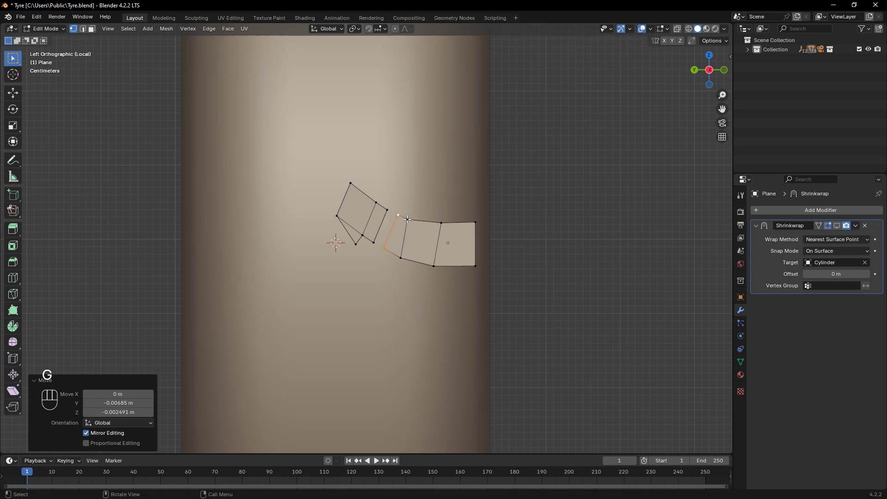
{"action": "key", "text": "2"}
{"action": "left_click", "coordinate": [402, 233]}
{"action": "key", "text": "g"}
{"action": "left_click", "coordinate": [354, 238]}
{"action": "key", "text": "1"}
{"action": "key", "text": "g"}
Step: Return to Object Mode and set the Shrinkwrap offset to 0.04 m
{"action": "key", "text": "Tab"}
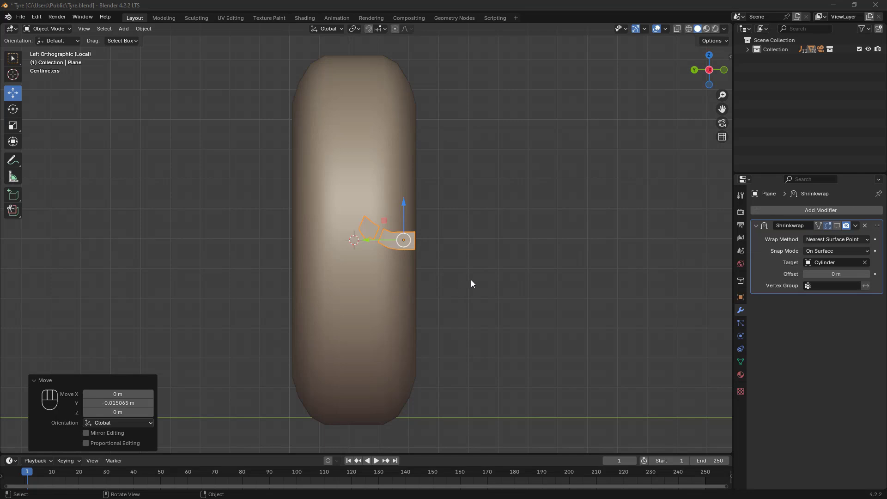
{"action": "middle_click", "coordinate": [473, 283]}
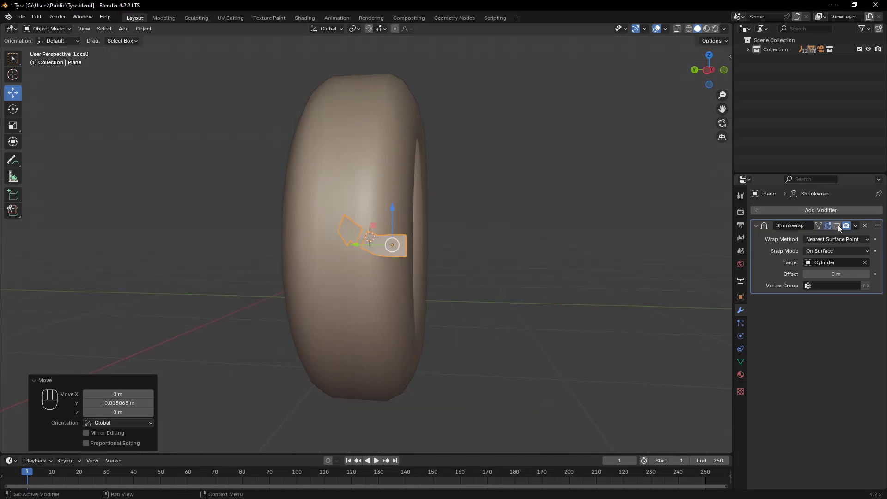
{"action": "left_click", "coordinate": [841, 227]}
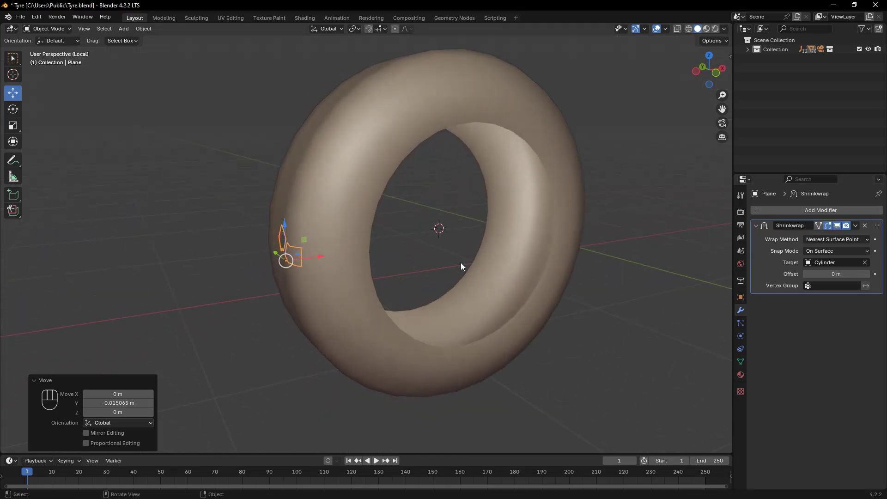
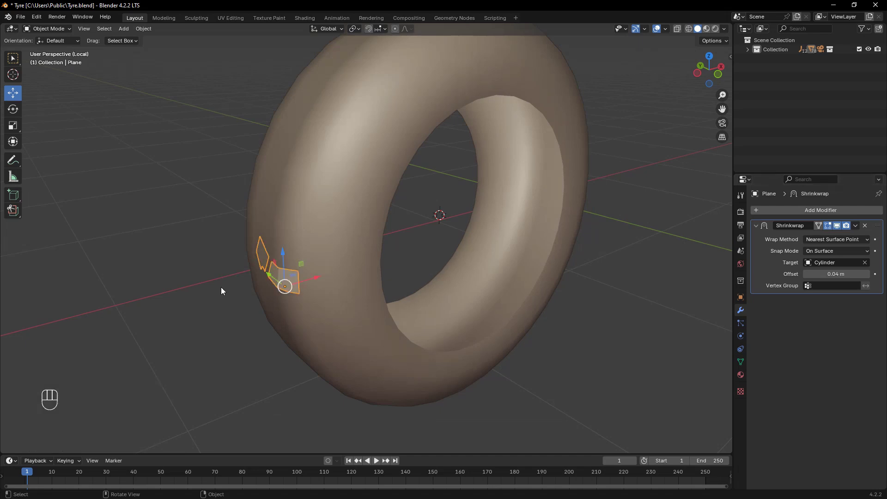
Step: Apply all transforms on the tread plane and give it Shade Auto Smooth
{"action": "key", "text": "ctrl+a"}
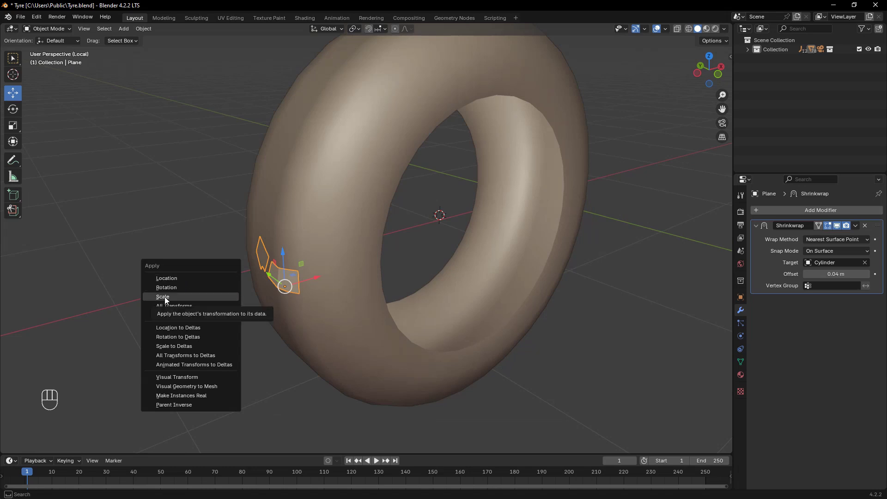
{"action": "left_click_drag", "start_coordinate": [236, 328], "coordinate": [226, 326]}
{"action": "left_click_drag", "start_coordinate": [210, 259], "coordinate": [173, 279]}
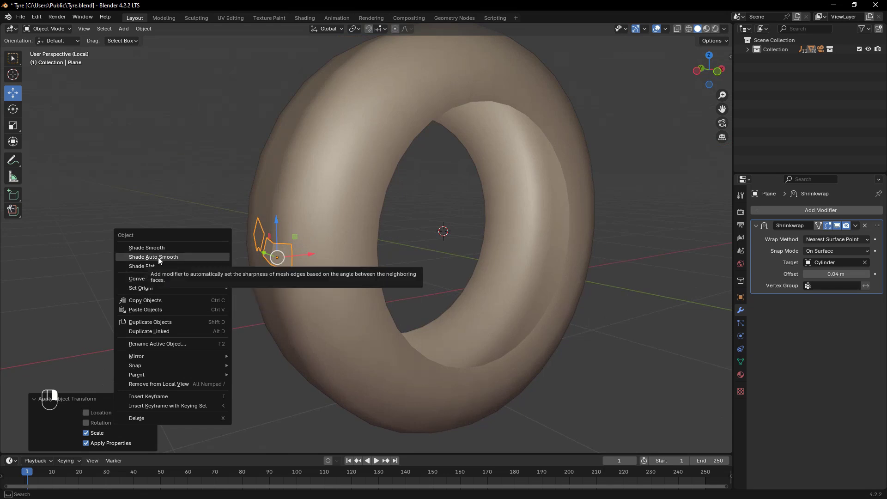
{"action": "right_click", "coordinate": [159, 260]}
{"action": "left_click_drag", "start_coordinate": [160, 260], "coordinate": [198, 321]}
Step: Save the file and orbit in to check the tread pieces on the tyre
{"action": "key", "text": "ctrl+s"}
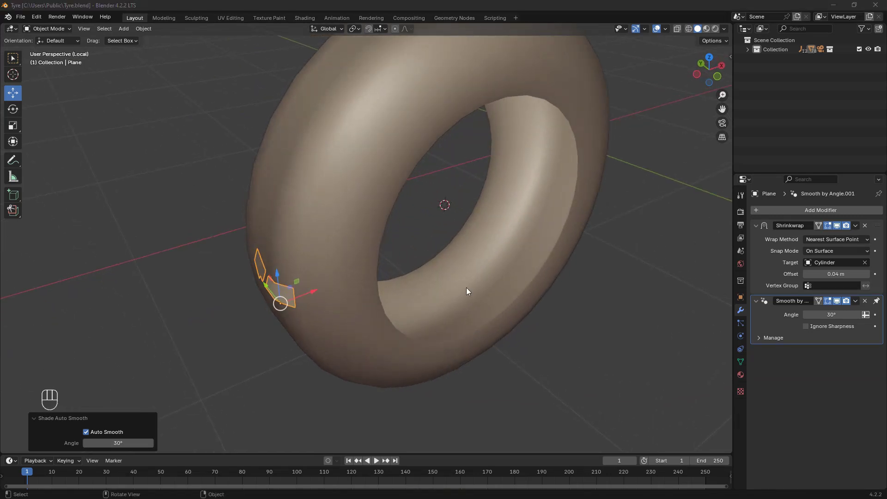
{"action": "left_click_drag", "start_coordinate": [439, 332], "coordinate": [453, 309]}
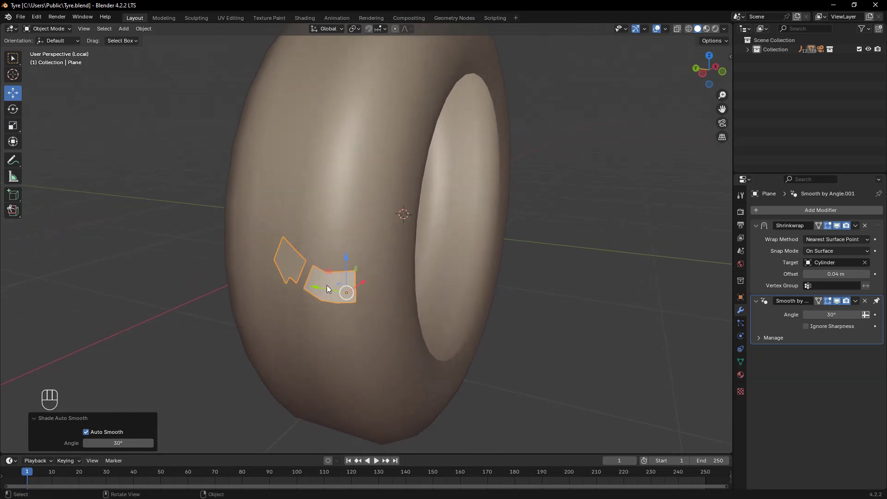
{"action": "left_click", "coordinate": [327, 285]}
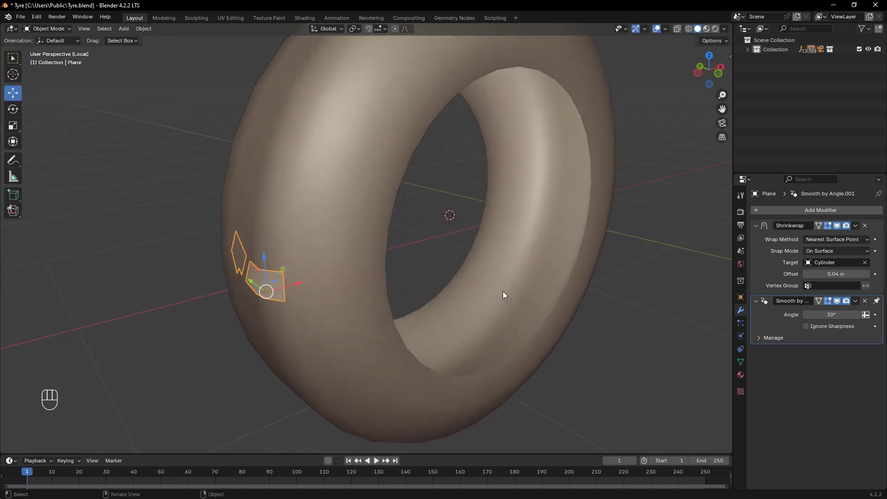
Step: Add Empty.001 at the tyre centre and an Array modifier on the tread block with Count 5
{"action": "key", "text": "shift+a"}
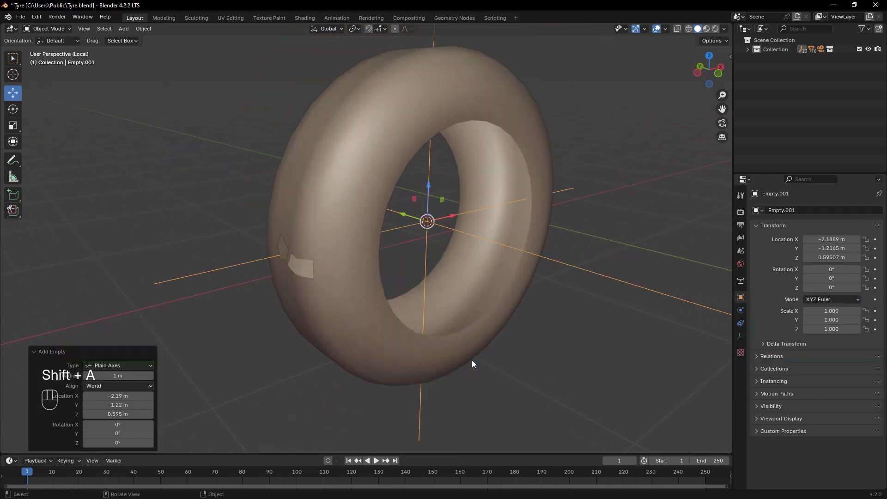
{"action": "left_click", "coordinate": [304, 269]}
{"action": "left_click_drag", "start_coordinate": [284, 355], "coordinate": [332, 380]}
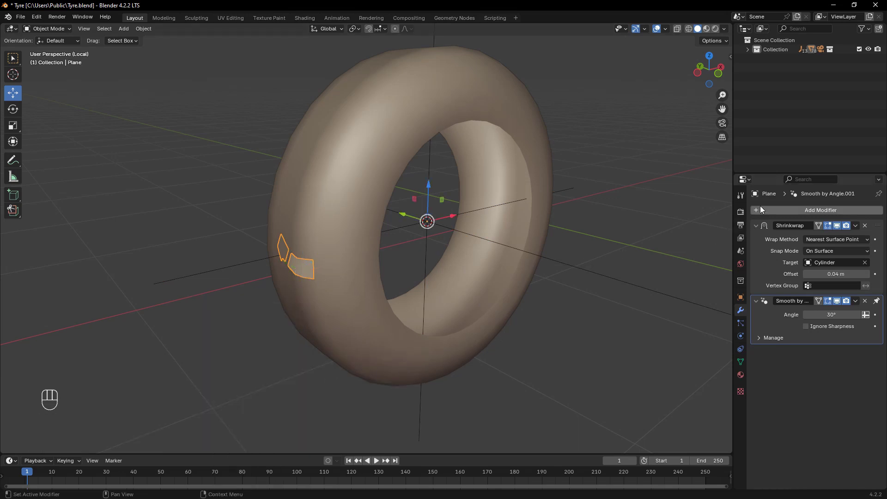
{"action": "left_click_drag", "start_coordinate": [761, 211], "coordinate": [789, 202]}
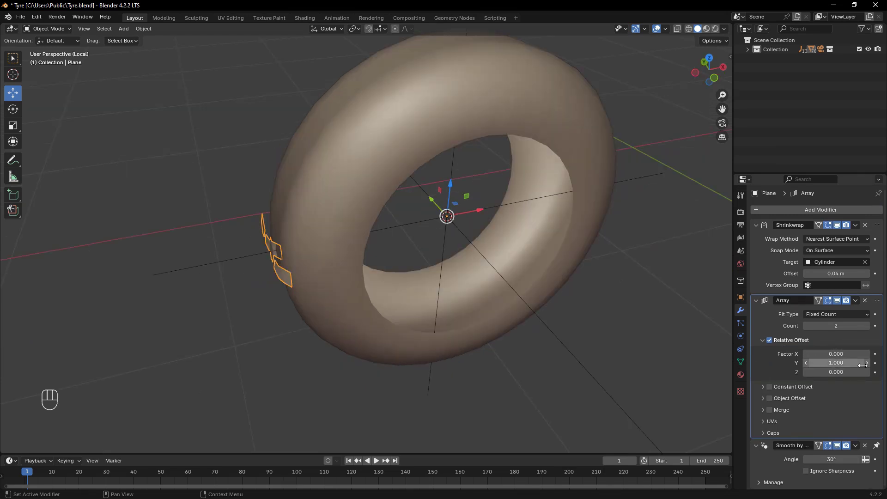
{"action": "right_click", "coordinate": [870, 329]}
{"action": "right_click", "coordinate": [869, 329]}
{"action": "right_click", "coordinate": [869, 329]}
{"action": "left_click_drag", "start_coordinate": [653, 393], "coordinate": [667, 379]}
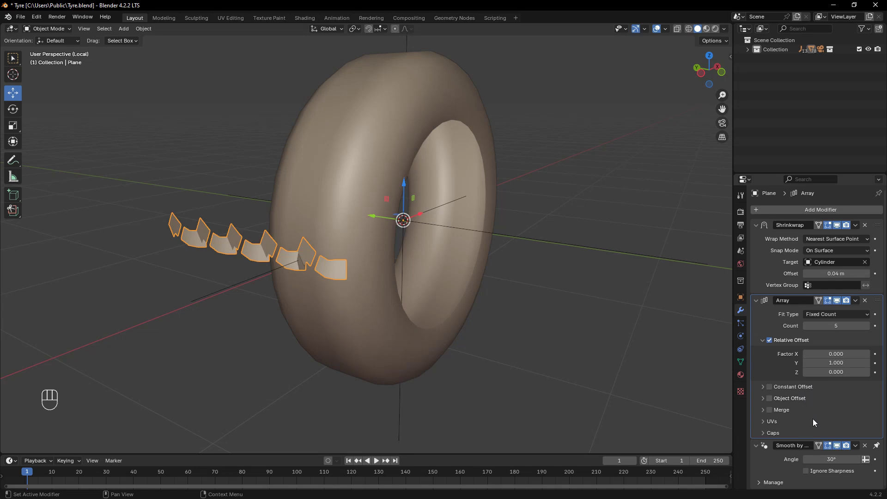
Step: Disable Relative Offset, enable Object Offset using Empty.001, and select the empty
{"action": "right_click", "coordinate": [773, 343]}
{"action": "middle_click", "coordinate": [771, 401]}
{"action": "middle_click", "coordinate": [763, 403]}
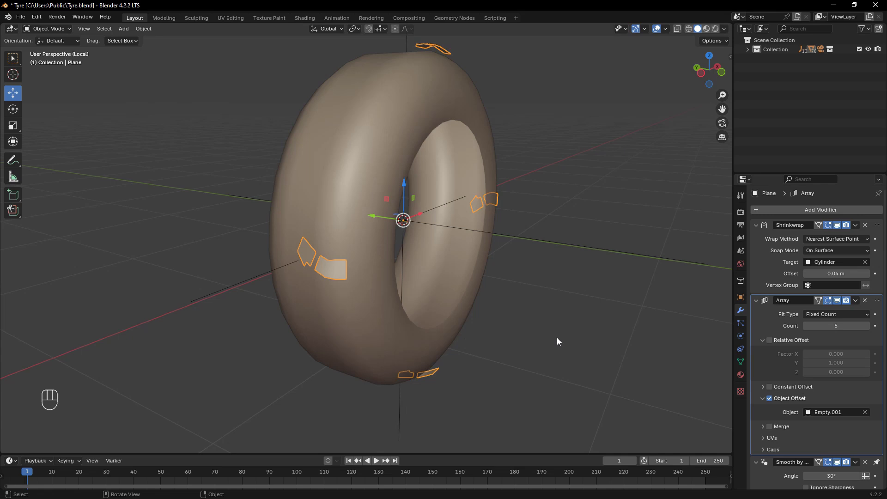
{"action": "left_click_drag", "start_coordinate": [531, 341], "coordinate": [503, 345]}
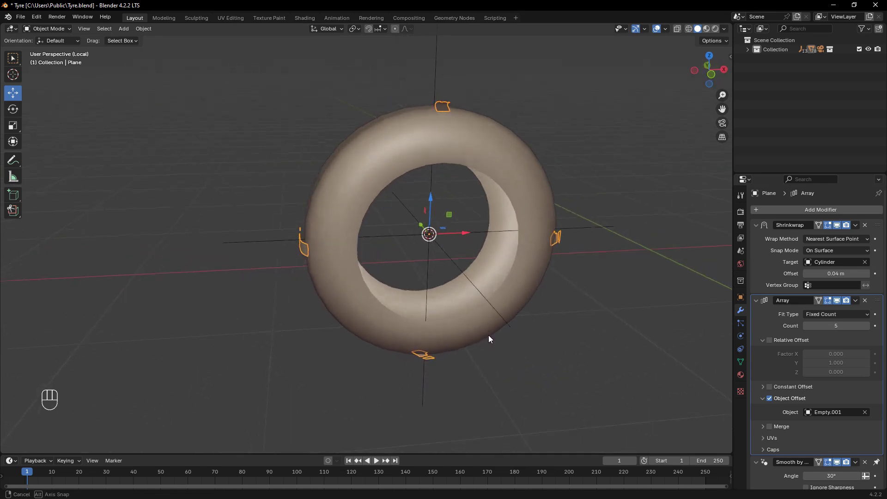
{"action": "left_click", "coordinate": [559, 261]}
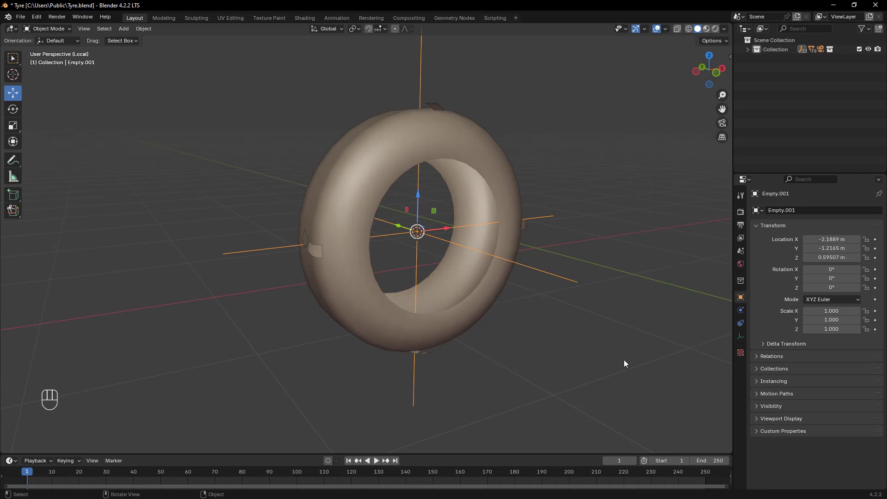
Step: Rotate Empty.001 on Y so the five tread copies fan out around the tyre
{"action": "key", "text": "r"}
{"action": "key", "text": "y"}
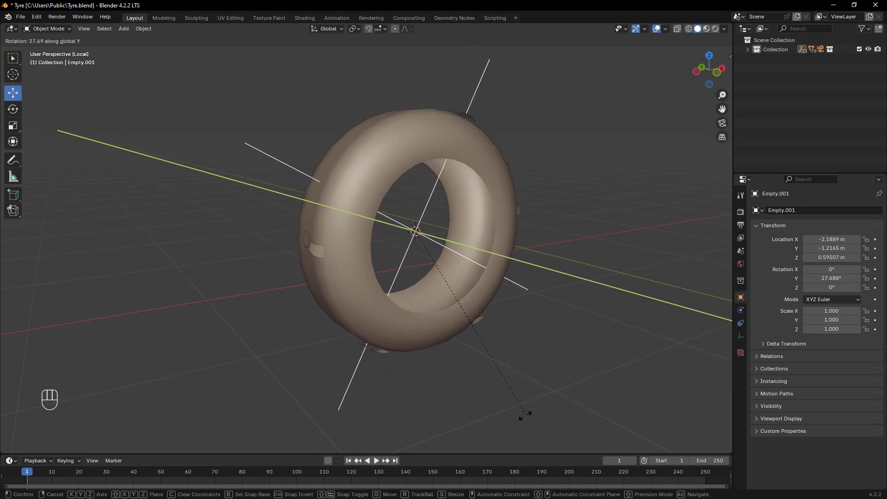
{"action": "left_click", "coordinate": [555, 407]}
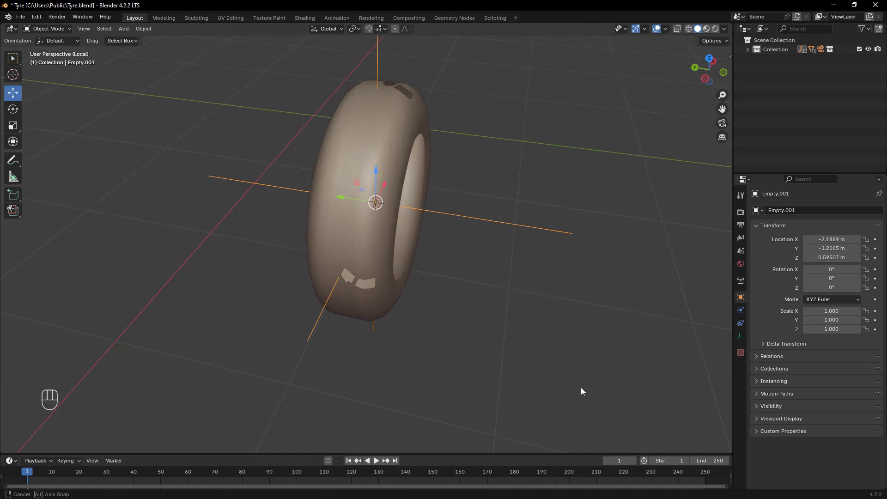
{"action": "key", "text": "r"}
{"action": "key", "text": "y"}
{"action": "left_click", "coordinate": [599, 373]}
{"action": "left_click", "coordinate": [324, 238]}
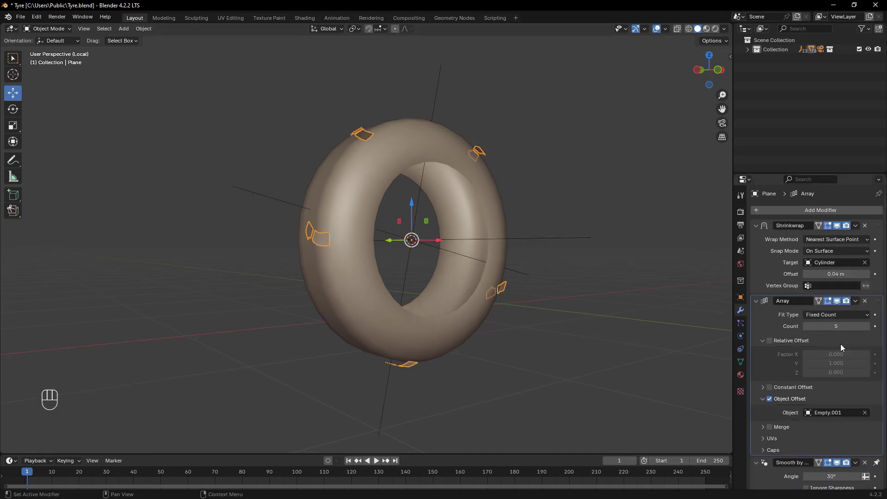
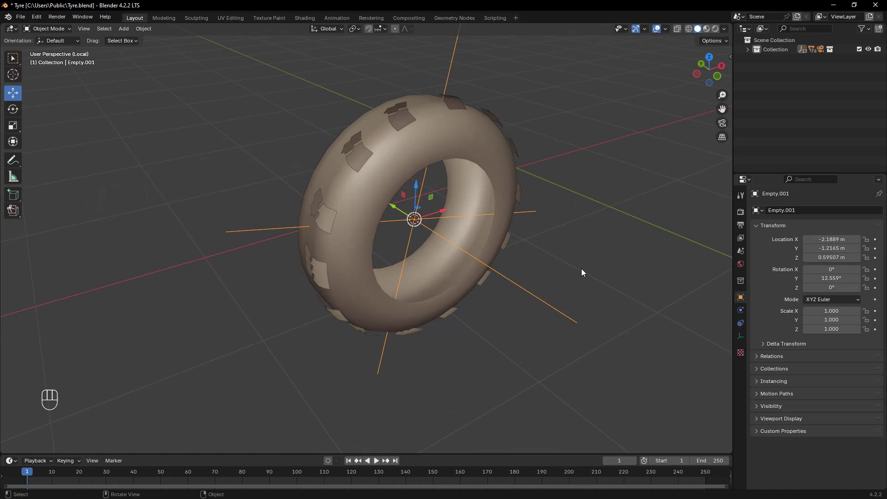
{"action": "key", "text": "r"}
{"action": "key", "text": "y"}
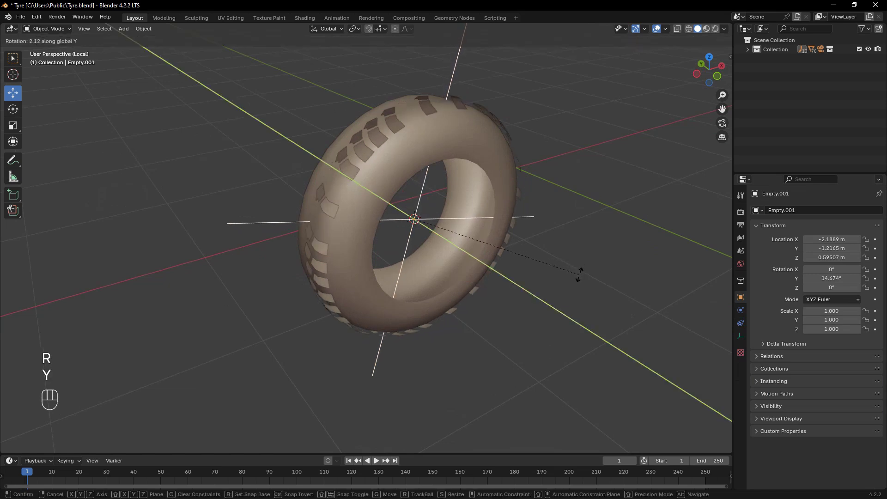
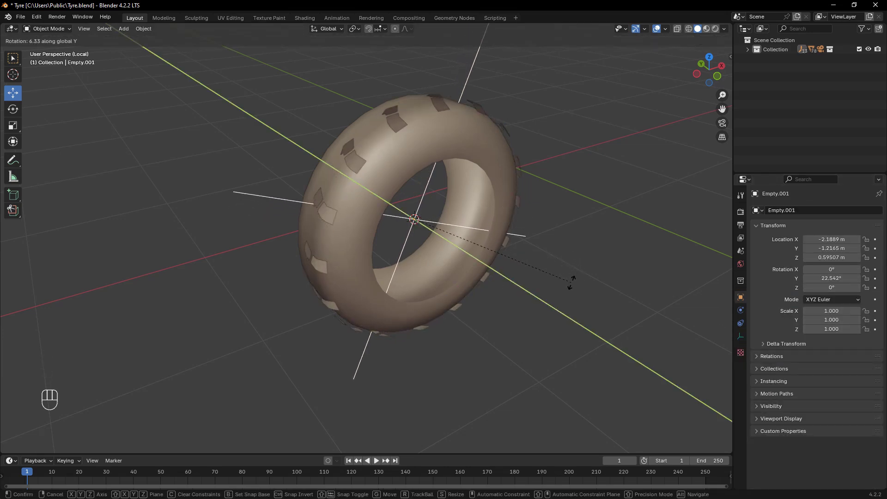
{"action": "left_click_drag", "start_coordinate": [589, 302], "coordinate": [608, 285]}
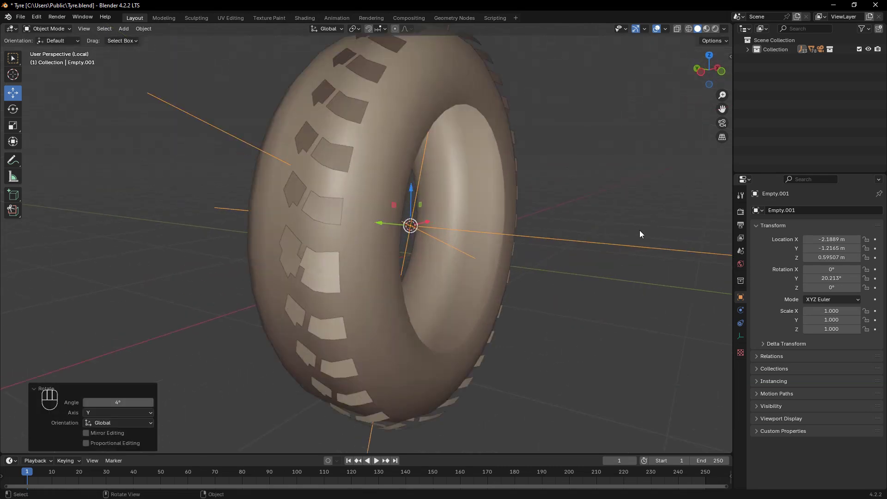
{"action": "key", "text": "r"}
{"action": "key", "text": "y"}
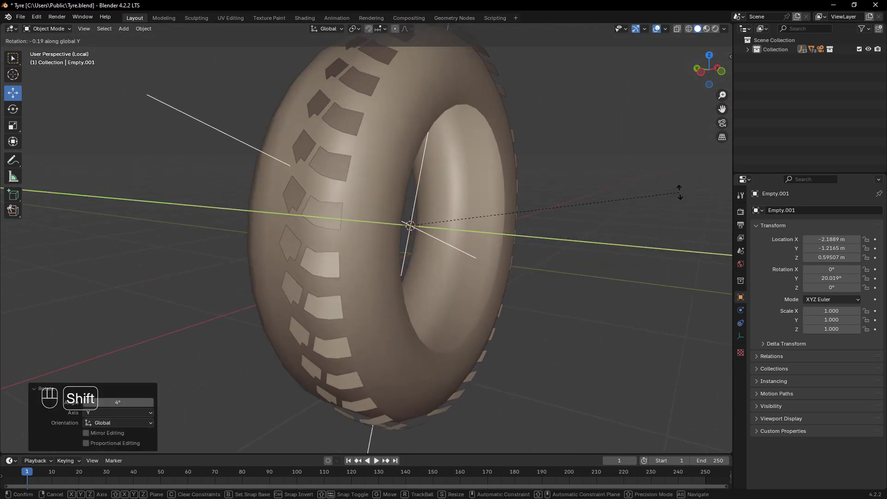
{"action": "left_click_drag", "start_coordinate": [686, 194], "coordinate": [667, 219]}
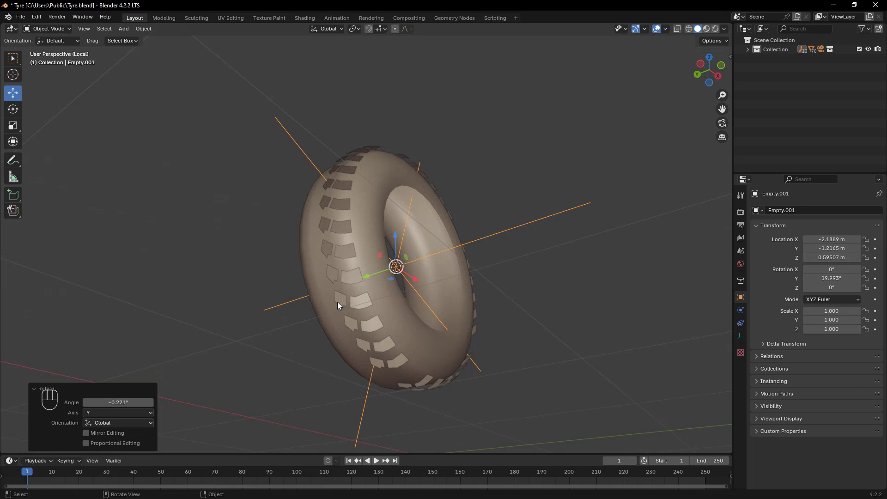
Step: Raise the Array count and retune the empty's Y rotation, undoing overshoots
{"action": "left_click", "coordinate": [872, 328]}
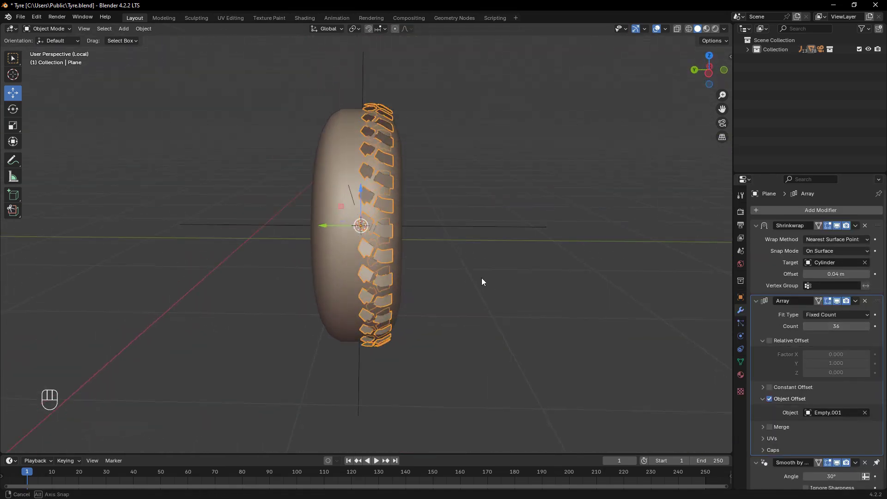
{"action": "left_click_drag", "start_coordinate": [632, 283], "coordinate": [632, 329]}
{"action": "key", "text": "r"}
{"action": "key", "text": "y"}
{"action": "left_click_drag", "start_coordinate": [299, 238], "coordinate": [656, 320]}
{"action": "key", "text": "r"}
{"action": "key", "text": "y"}
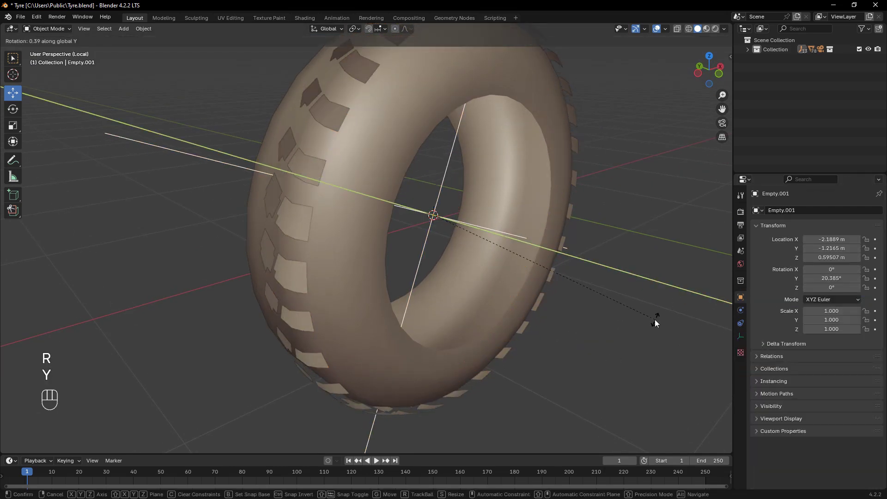
{"action": "key", "text": "r"}
{"action": "key", "text": "y"}
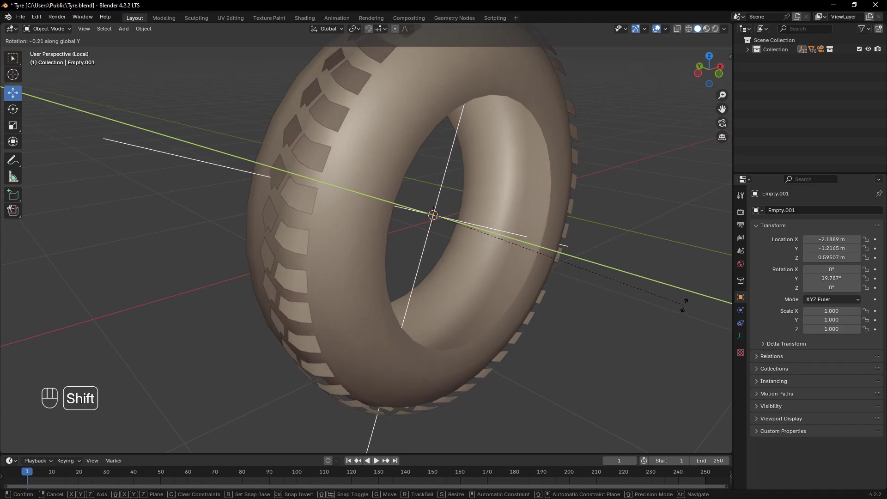
{"action": "key", "text": "ctrl+z"}
{"action": "key", "text": "ctrl+z"}
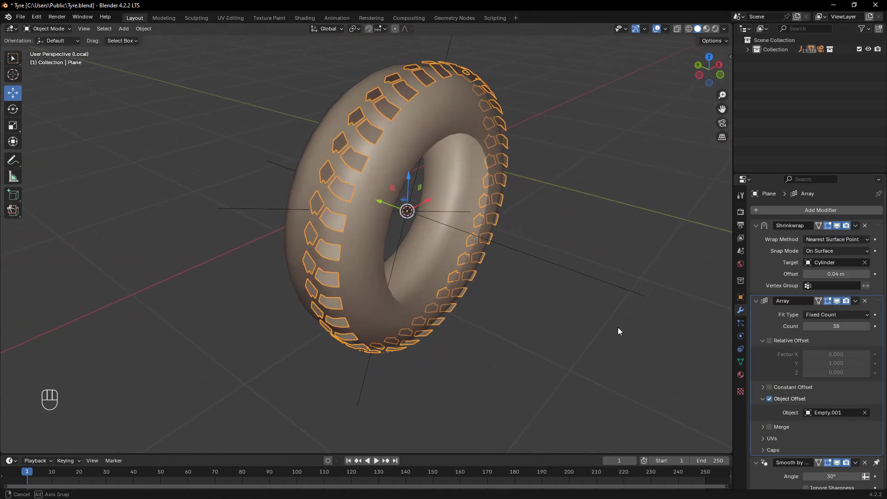
Step: Set the Array count to 51 with rotation closing the tread around the tyre, and save
{"action": "left_click_drag", "start_coordinate": [627, 263], "coordinate": [604, 272]}
{"action": "key", "text": "r"}
{"action": "key", "text": "y"}
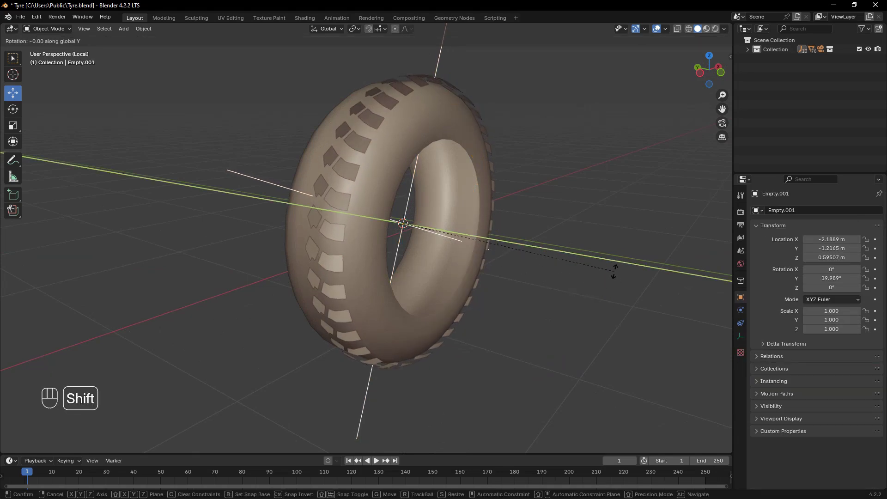
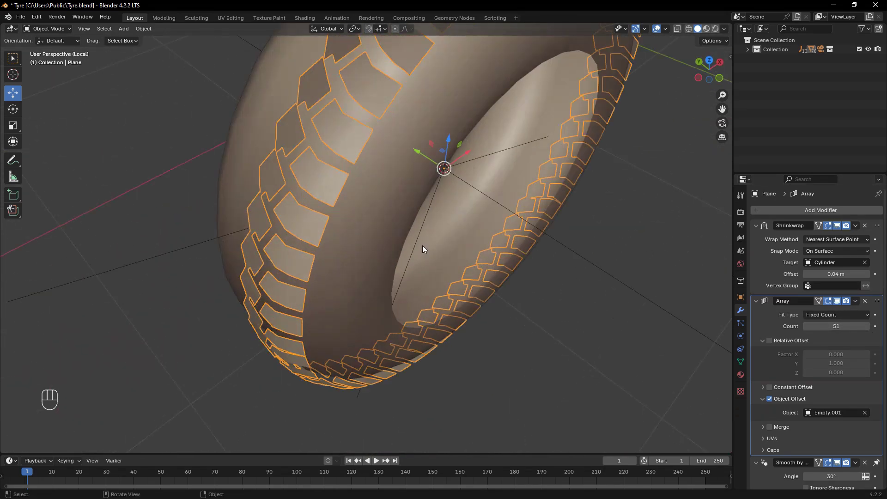
{"action": "key", "text": "ctrl+s"}
{"action": "left_click", "coordinate": [478, 333]}
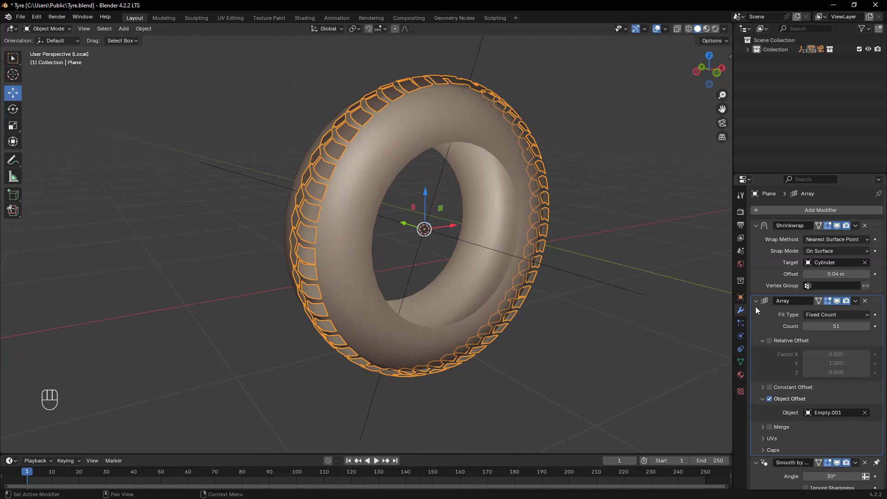
Step: Collapse the modifier panels and add a Solidify modifier to the tread block
{"action": "left_click", "coordinate": [758, 304]}
{"action": "left_click", "coordinate": [755, 225]}
{"action": "left_click", "coordinate": [758, 254]}
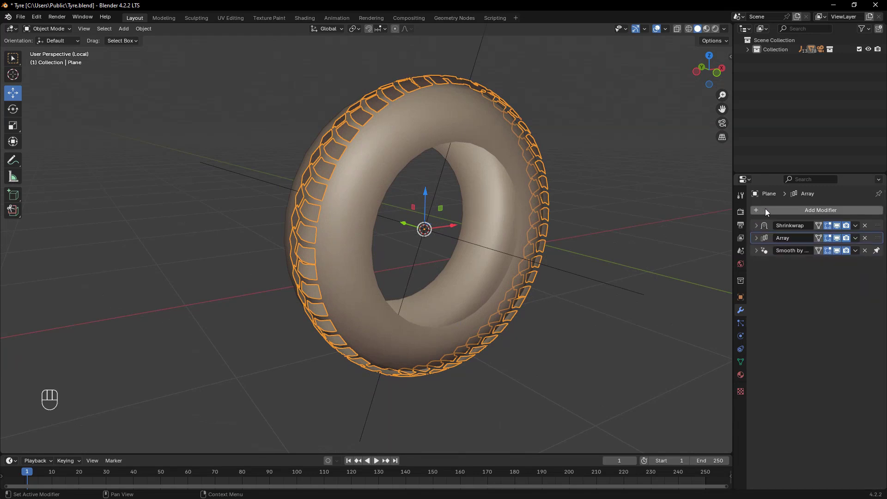
{"action": "left_click_drag", "start_coordinate": [767, 212], "coordinate": [806, 321]}
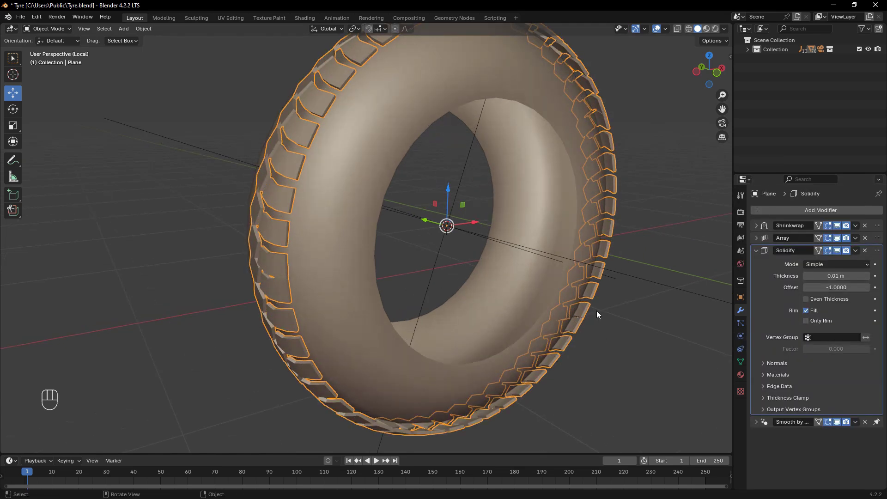
{"action": "middle_click", "coordinate": [595, 314]}
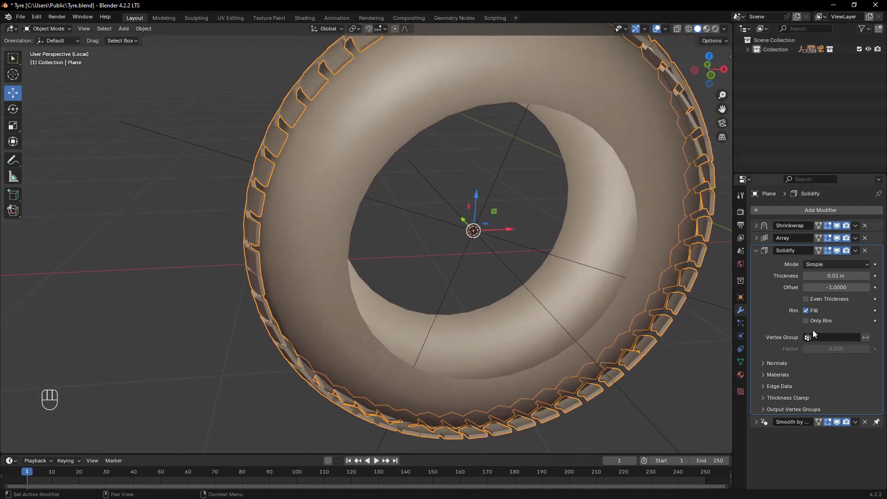
Step: Enable Only Rim, set Solidify thickness to 0.02 m and the Array count to 48
{"action": "left_click", "coordinate": [806, 323]}
{"action": "middle_click", "coordinate": [388, 297]}
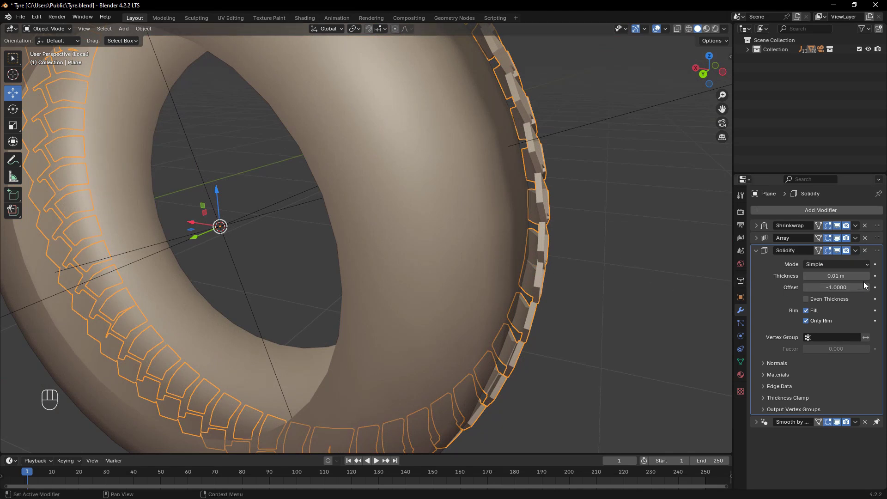
{"action": "left_click", "coordinate": [869, 277]}
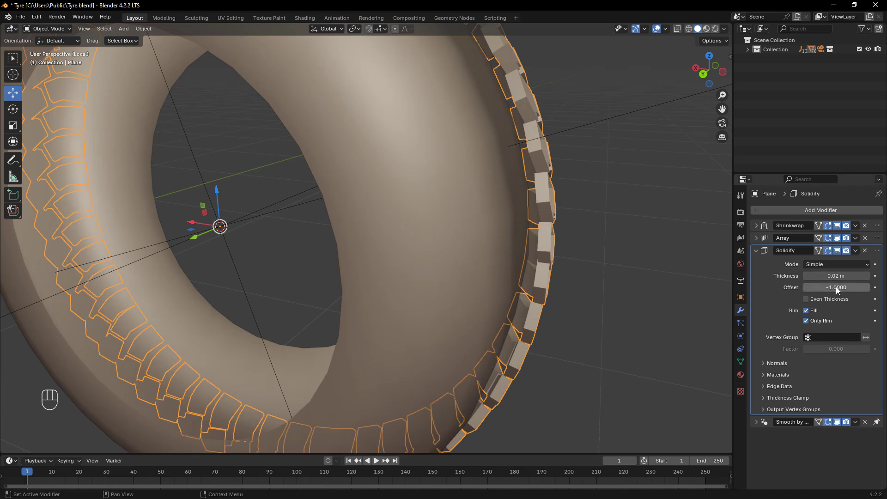
{"action": "left_click_drag", "start_coordinate": [838, 288], "coordinate": [839, 289]}
{"action": "left_click_drag", "start_coordinate": [467, 314], "coordinate": [458, 318]}
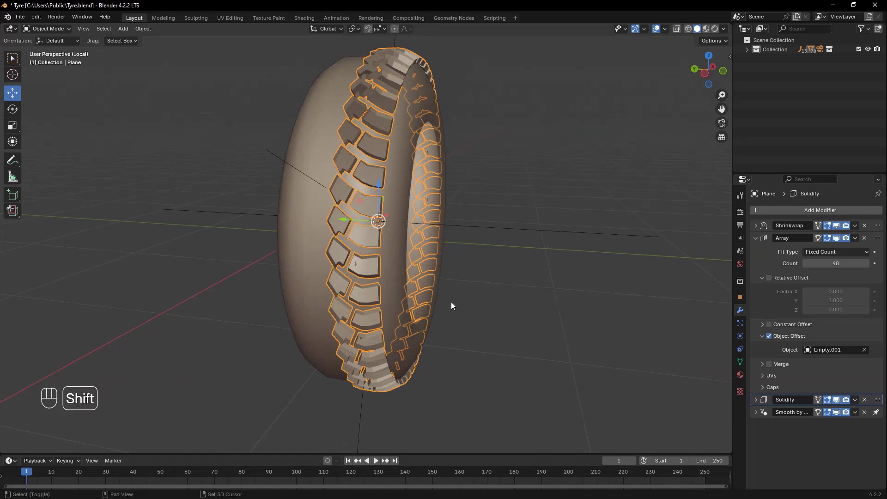
Step: Duplicate the tread object in place and delete the copy's Array modifier
{"action": "key", "text": "shift+d"}
{"action": "left_click", "coordinate": [485, 309]}
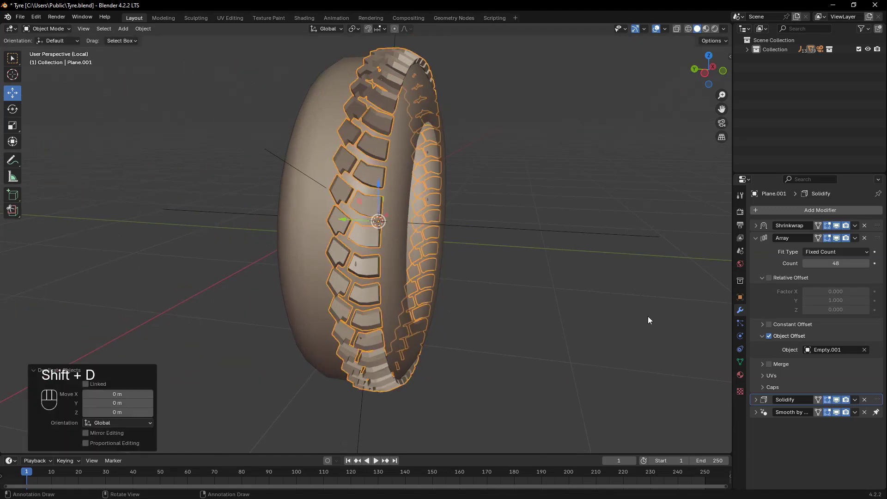
{"action": "left_click", "coordinate": [760, 238]}
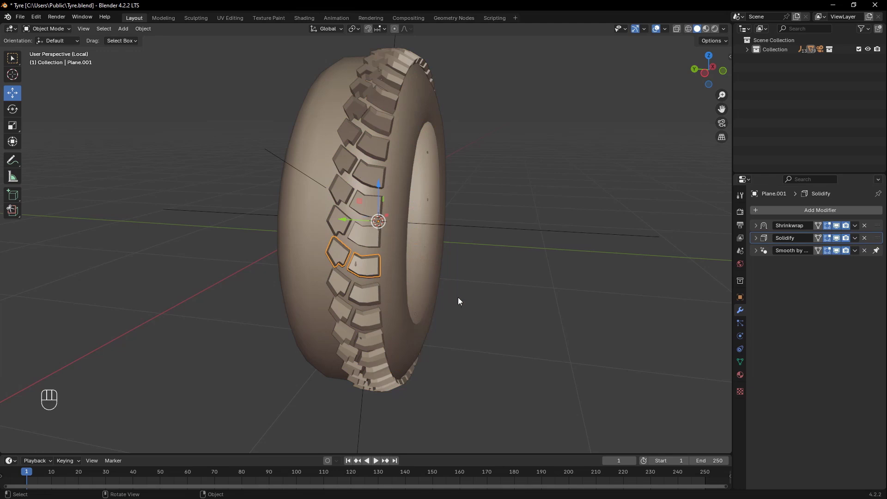
Step: Rotate the copy 180° on X toward the tyre's opposite edge and select the original tread
{"action": "key", "text": "r"}
{"action": "key", "text": "x"}
{"action": "key", "text": "KP_1"}
{"action": "key", "text": "KP_8"}
{"action": "key", "text": "KP_0"}
{"action": "key", "text": "KP_Enter"}
{"action": "left_click", "coordinate": [457, 371]}
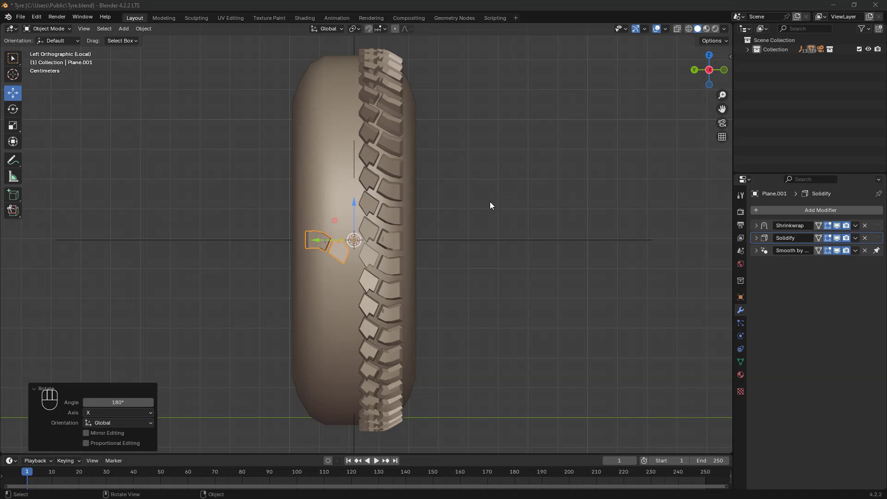
{"action": "left_click", "coordinate": [375, 233]}
Step: Reshape the tread block's outer corner by moving its vertices in Edit Mode
{"action": "key", "text": "Tab"}
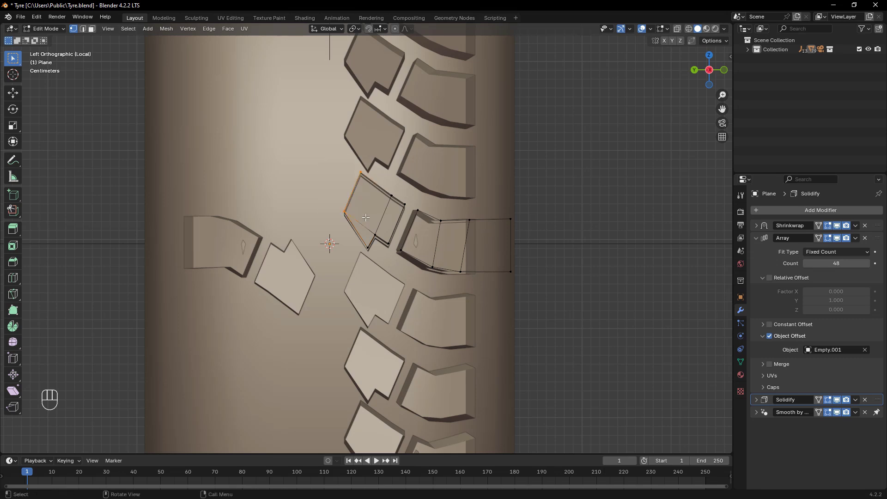
{"action": "key", "text": "g"}
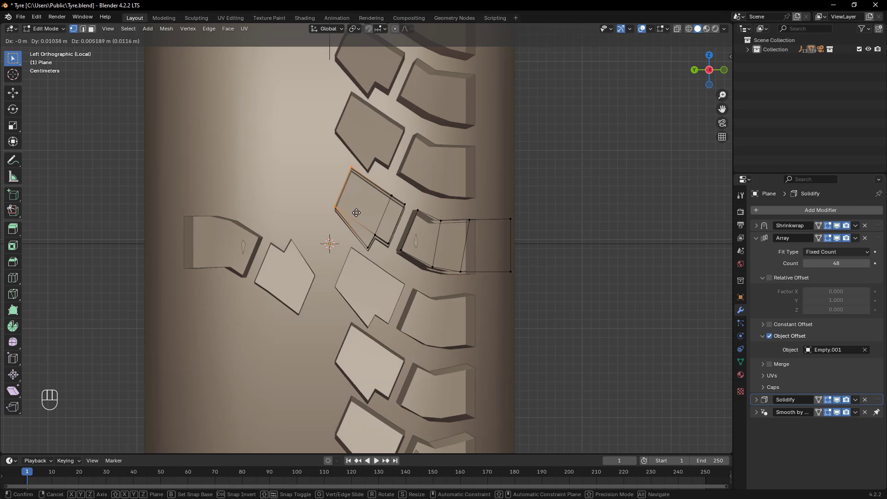
{"action": "right_click", "coordinate": [356, 208]}
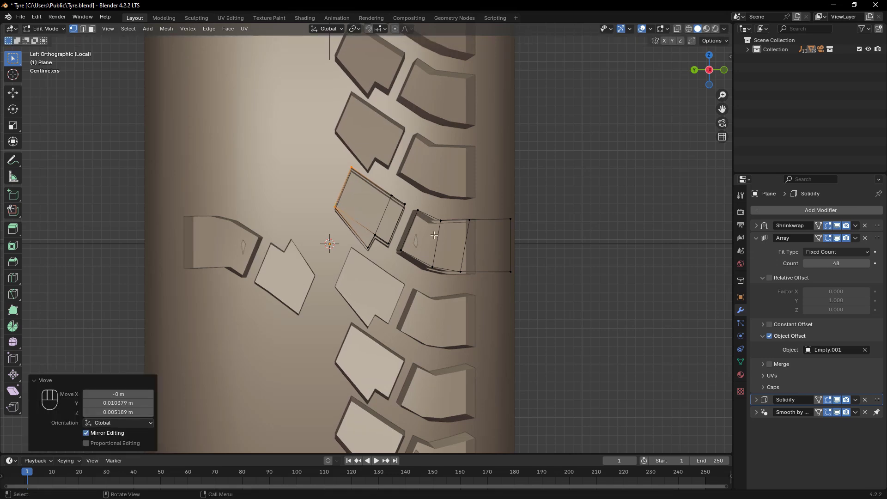
{"action": "key", "text": "Tab"}
Step: Delete the duplicate block copy Plane.001 and reselect the tread object
{"action": "left_click", "coordinate": [290, 284]}
{"action": "key", "text": "Delete"}
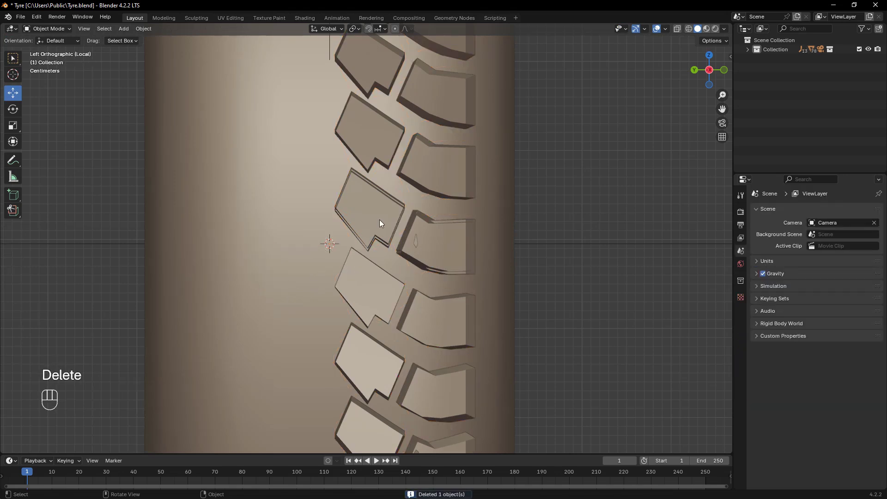
{"action": "left_click", "coordinate": [382, 222]}
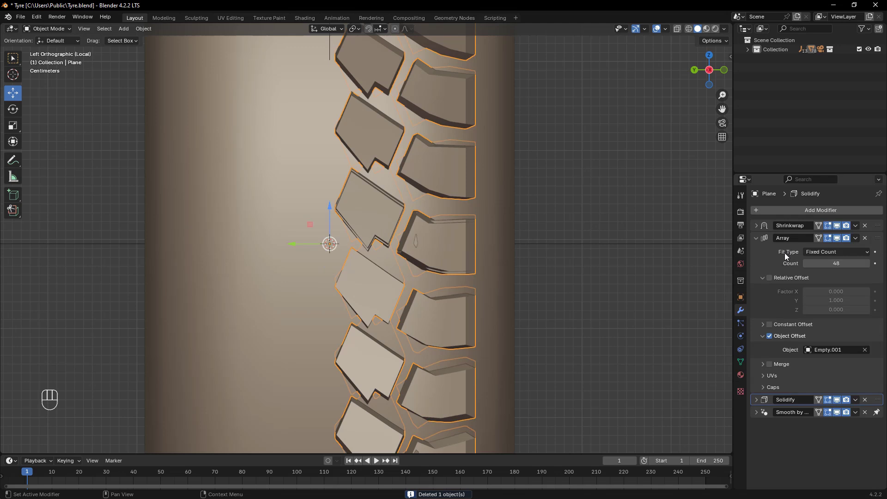
Step: Duplicate the tread object in place and strip the copy down to Shrinkwrap, Solidify and smoothing
{"action": "left_click", "coordinate": [758, 240]}
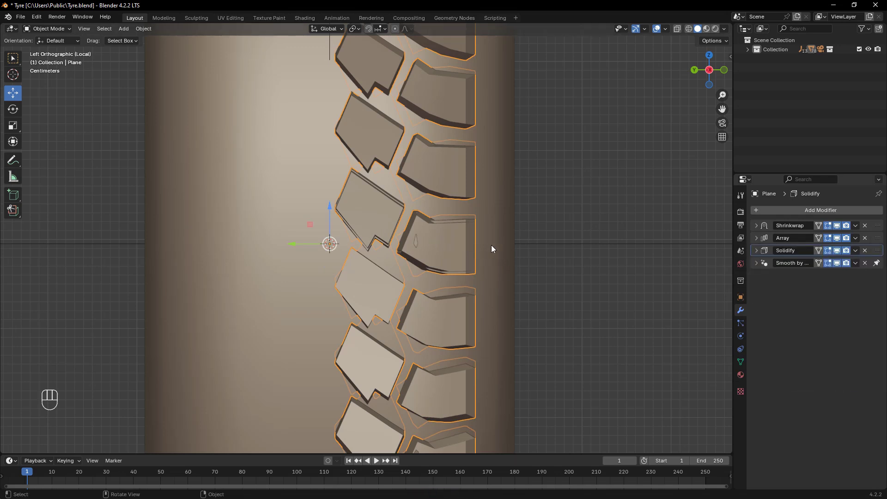
{"action": "key", "text": "shift+d"}
{"action": "left_click", "coordinate": [514, 254]}
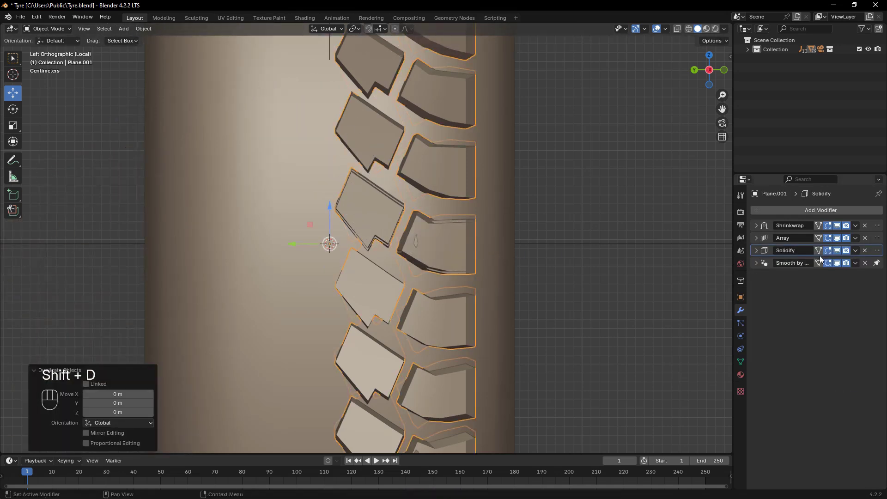
{"action": "left_click", "coordinate": [868, 239]}
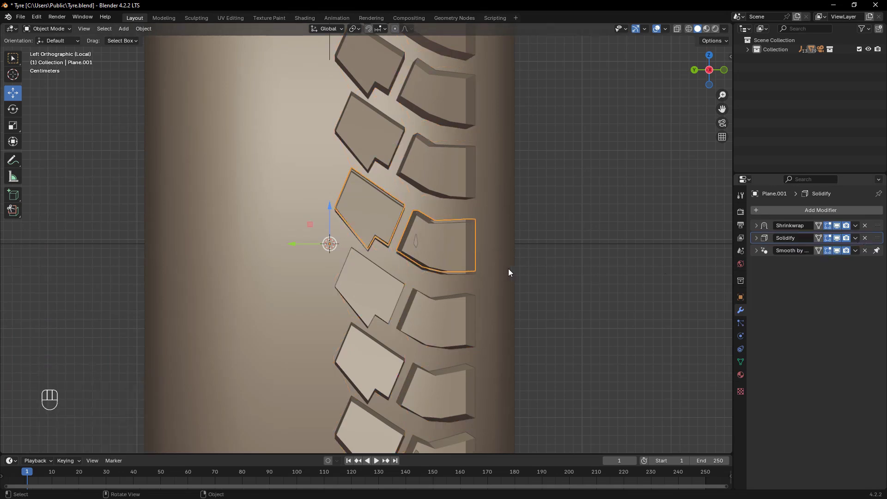
Step: Shift the two-block tread piece sideways along one axis away from the tread row
{"action": "key", "text": "r"}
{"action": "key", "text": "x"}
{"action": "key", "text": "KP_1"}
{"action": "key", "text": "KP_8"}
{"action": "key", "text": "KP_0"}
{"action": "key", "text": "KP_Enter"}
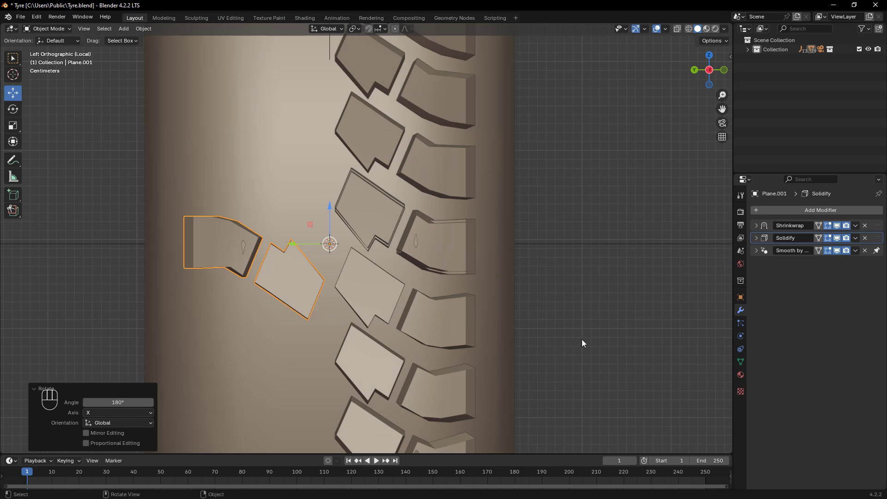
Step: Tilt the tread piece slightly about the Y axis
{"action": "key", "text": "r"}
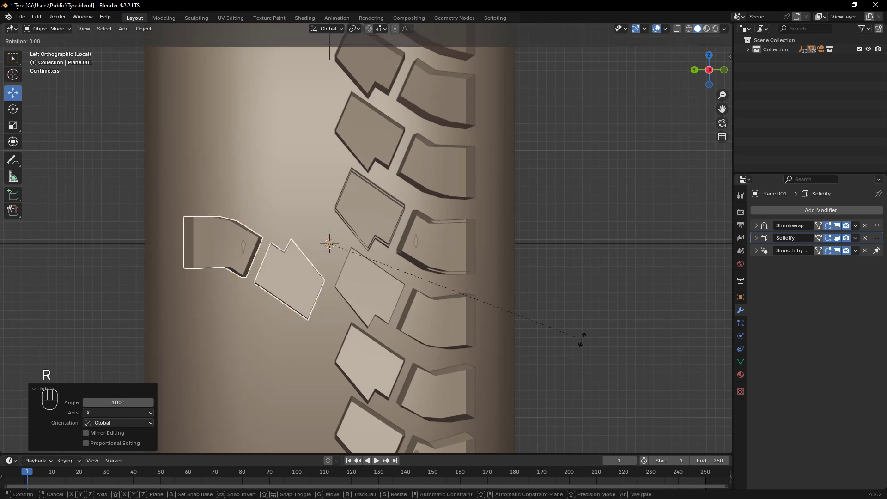
{"action": "key", "text": "x"}
{"action": "key", "text": "y"}
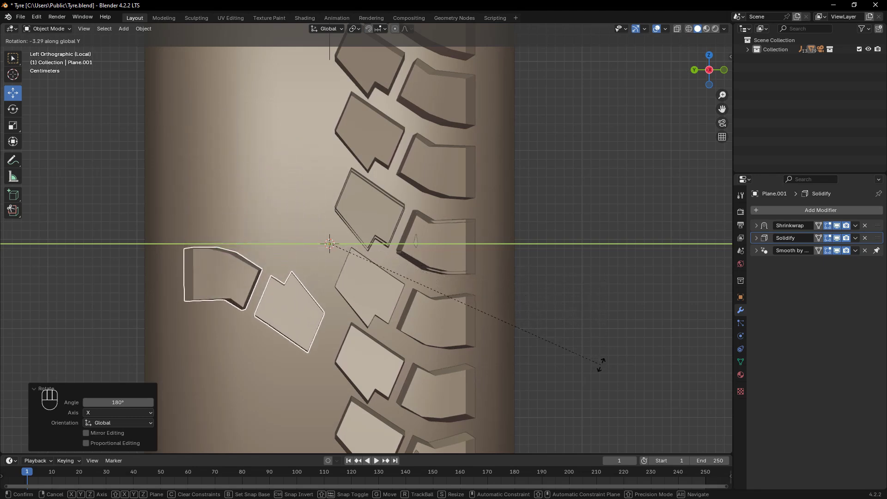
{"action": "left_click", "coordinate": [604, 371]}
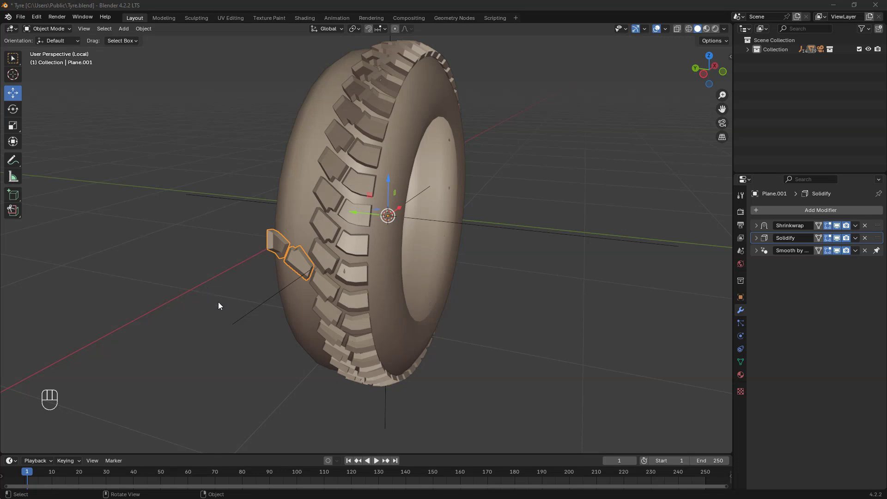
Step: Apply the piece's transforms and add an Array with Object Offset by Empty.002, Relative Offset off
{"action": "key", "text": "ctrl+a"}
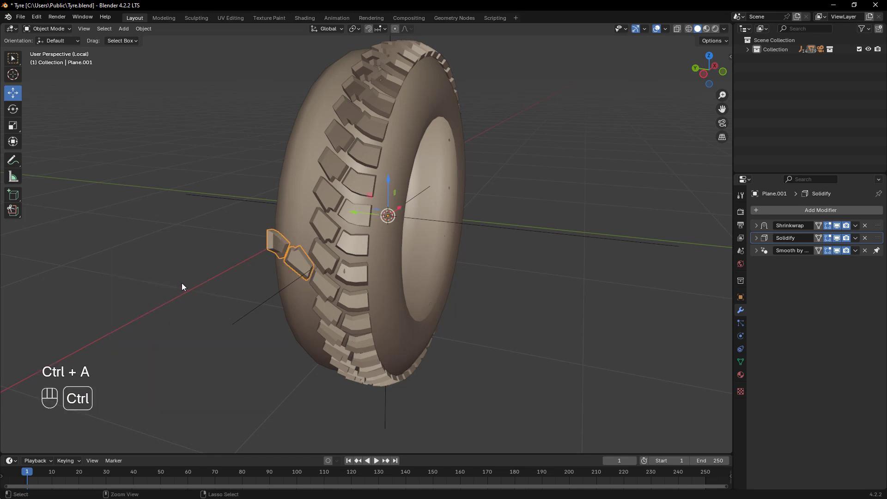
{"action": "key", "text": "ctrl+a"}
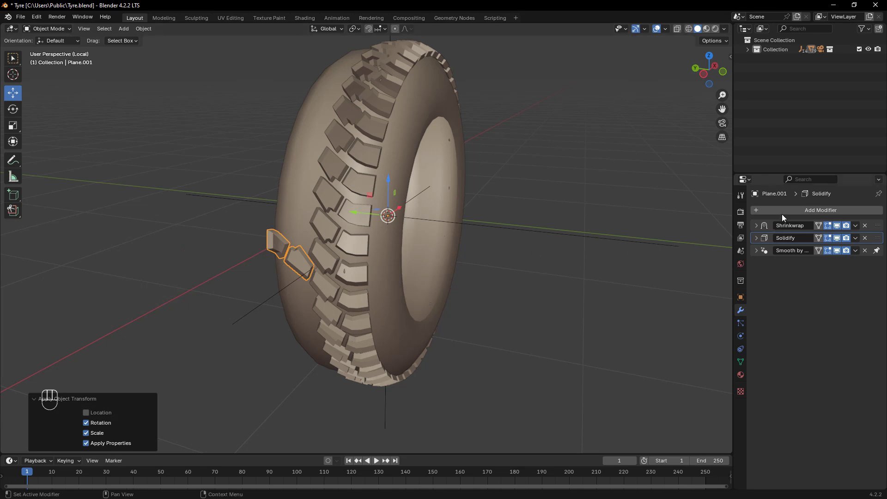
{"action": "left_click_drag", "start_coordinate": [786, 212], "coordinate": [877, 232]}
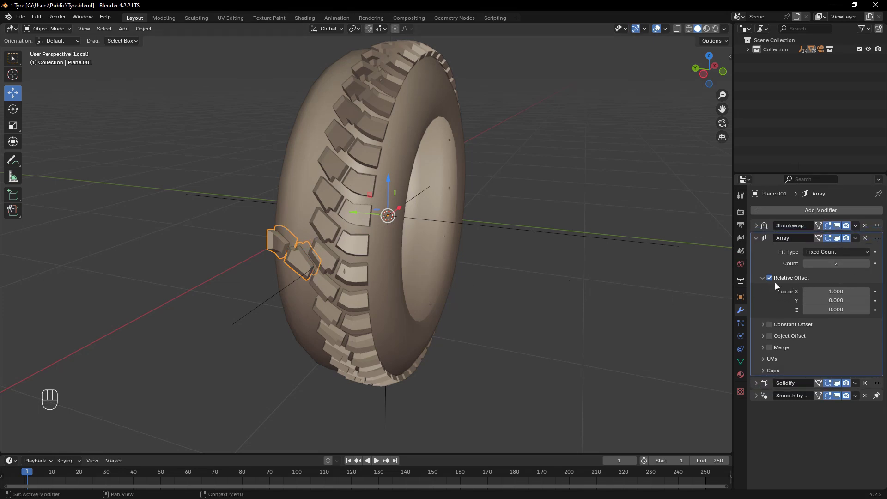
{"action": "left_click", "coordinate": [775, 279]}
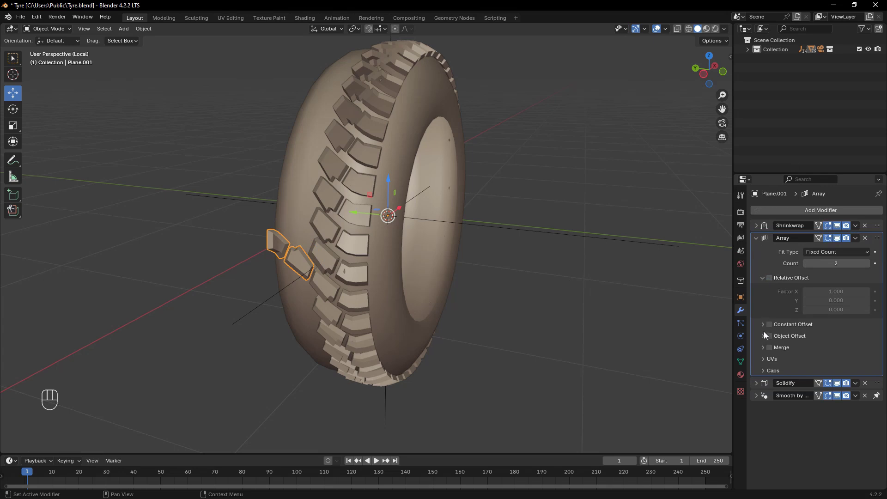
{"action": "left_click", "coordinate": [775, 340]}
{"action": "left_click", "coordinate": [767, 339]}
{"action": "left_click", "coordinate": [870, 350]}
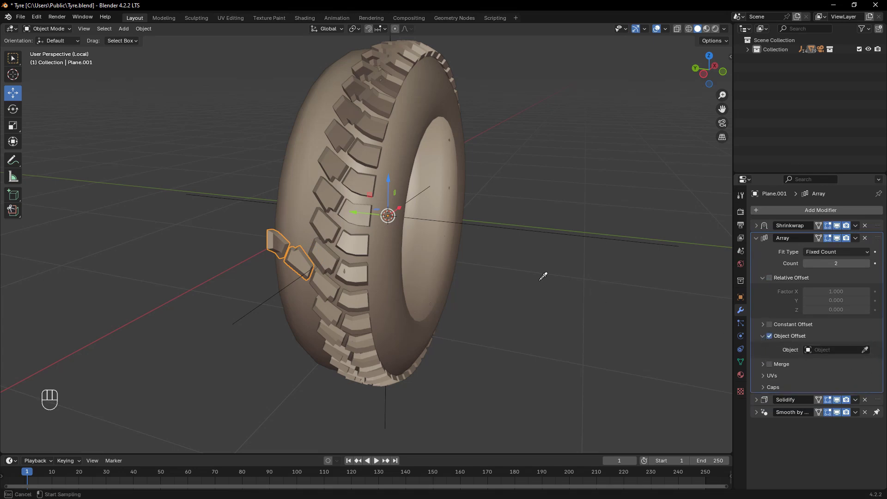
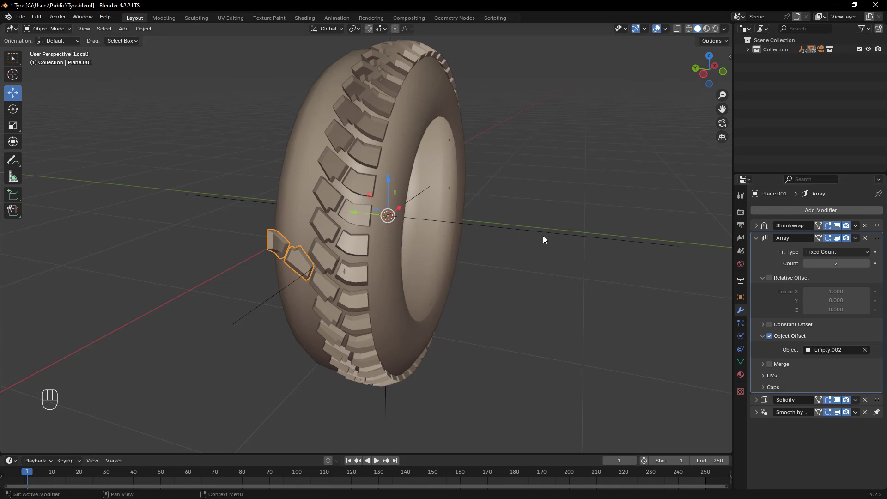
Step: Raise the array count so more tread copies spread around the tyre
{"action": "left_click_drag", "start_coordinate": [524, 321], "coordinate": [530, 327]}
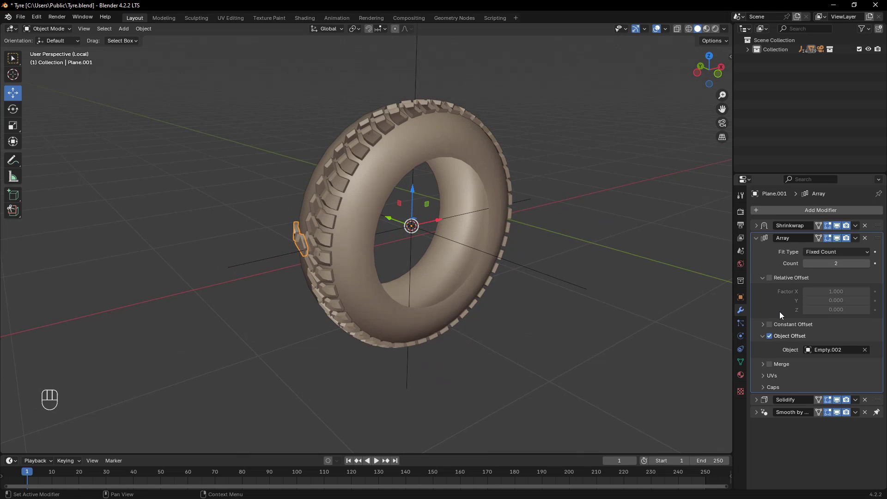
{"action": "left_click", "coordinate": [870, 266]}
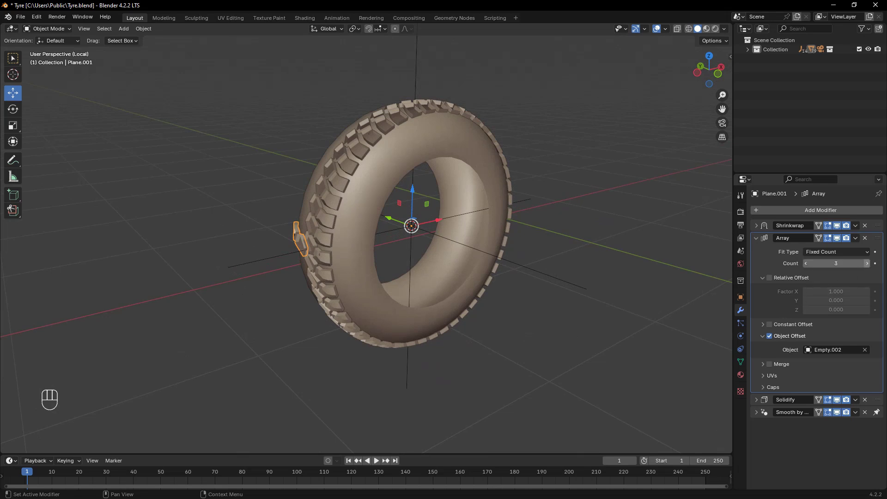
{"action": "left_click", "coordinate": [870, 266]}
{"action": "left_click", "coordinate": [870, 265]}
Step: Rotate Empty.002 about Y to space the arrayed blocks along the rim
{"action": "left_click", "coordinate": [581, 289]}
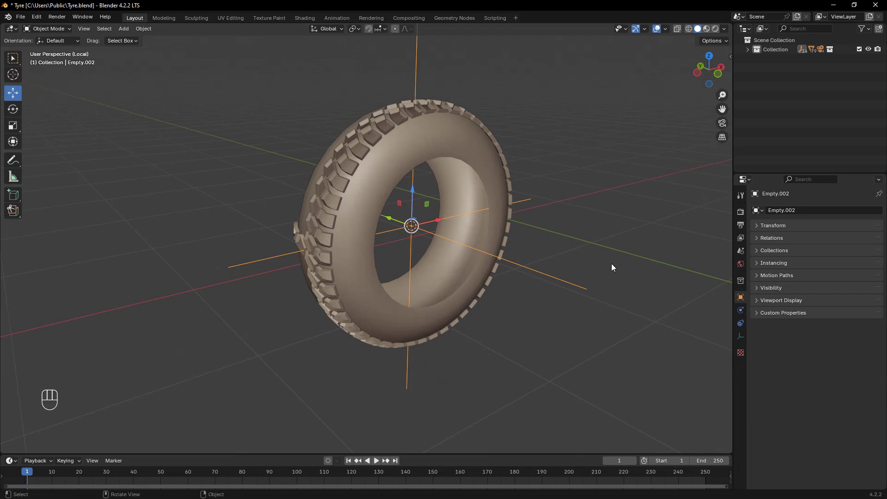
{"action": "key", "text": "r"}
{"action": "key", "text": "y"}
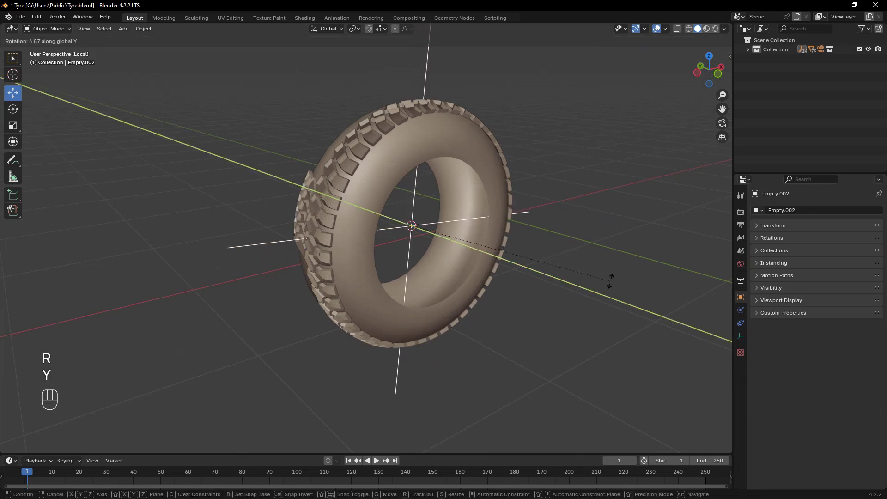
{"action": "left_click", "coordinate": [607, 299]}
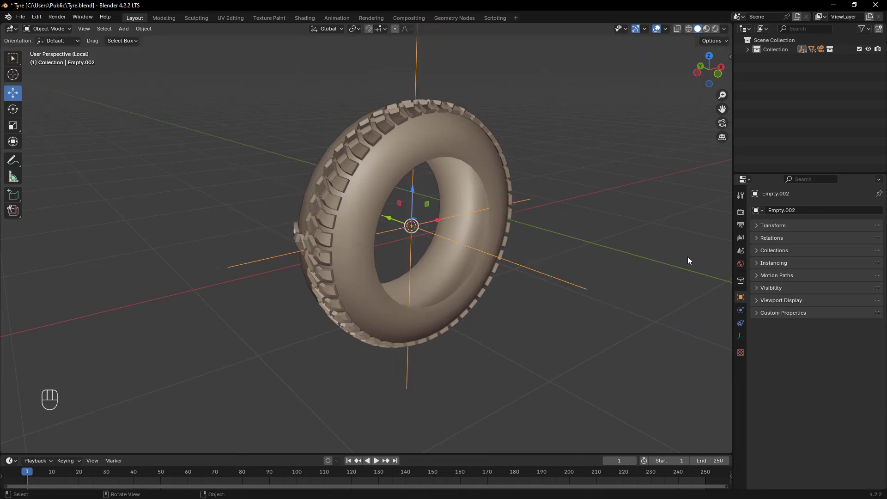
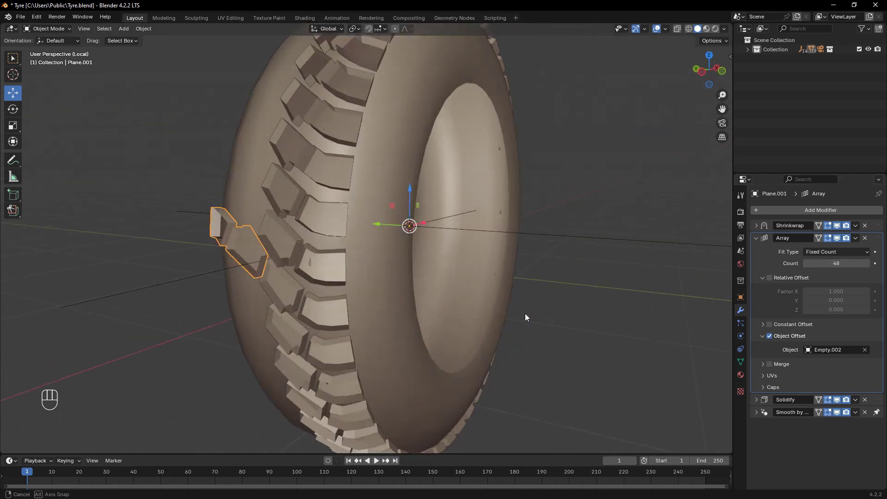
Step: Fine-tune Empty.002's Y rotation until the arrayed blocks interlock evenly
{"action": "left_click", "coordinate": [636, 240]}
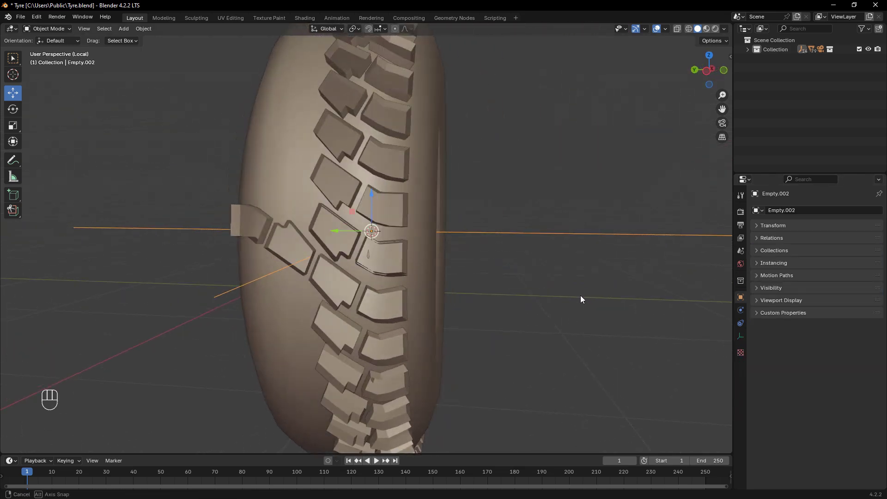
{"action": "left_click", "coordinate": [571, 303]}
{"action": "key", "text": "r"}
{"action": "key", "text": "y"}
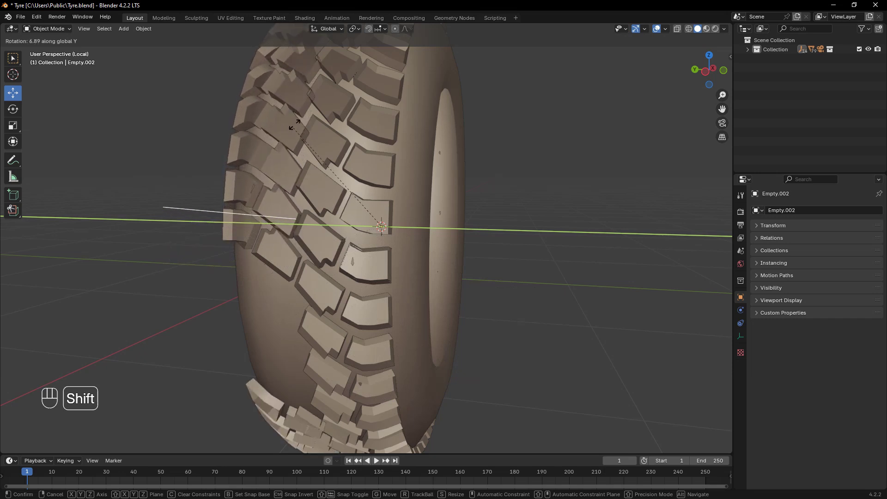
{"action": "left_click_drag", "start_coordinate": [326, 99], "coordinate": [327, 114]}
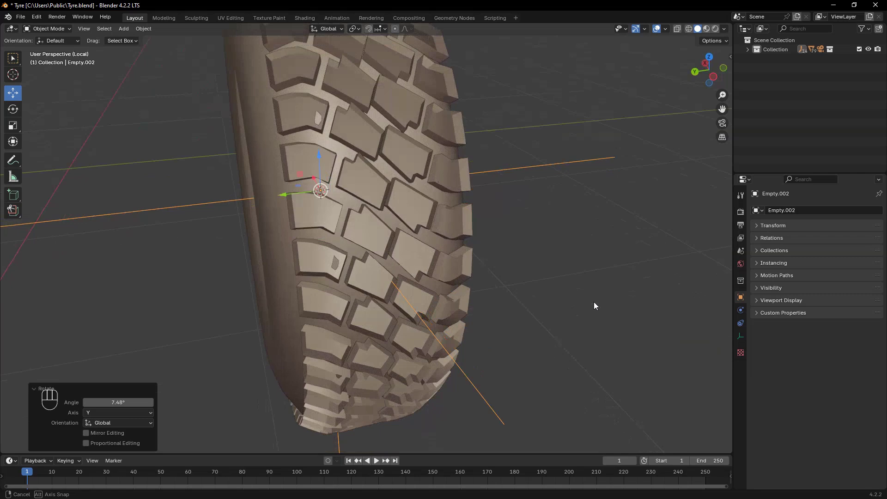
{"action": "left_click", "coordinate": [556, 277]}
Step: Orbit around the tyre to check the full tread and save the file
{"action": "middle_click", "coordinate": [499, 335]}
{"action": "left_click_drag", "start_coordinate": [531, 332], "coordinate": [555, 319]}
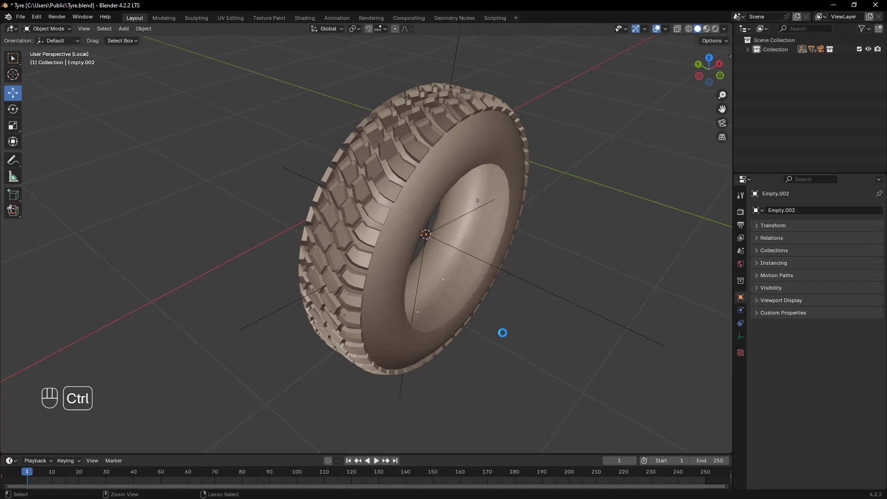
{"action": "key", "text": "ctrl+s"}
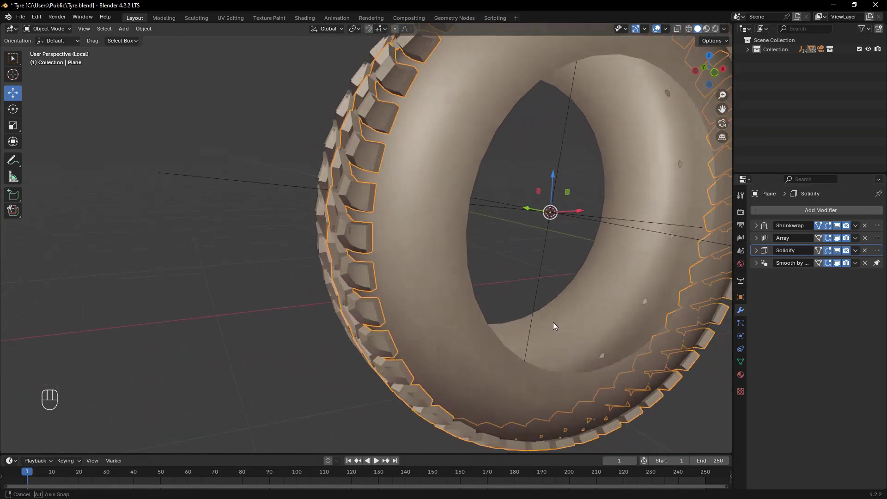
Step: Apply the Shrinkwrap and Solidify modifiers on the tread piece, leaving Array and smoothing
{"action": "left_click_drag", "start_coordinate": [860, 228], "coordinate": [805, 241]}
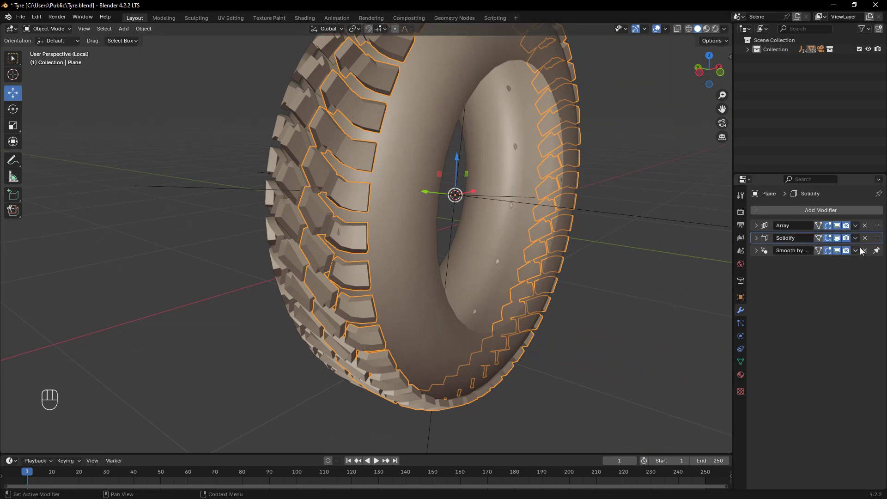
{"action": "left_click_drag", "start_coordinate": [881, 238], "coordinate": [882, 222]}
{"action": "left_click_drag", "start_coordinate": [856, 226], "coordinate": [826, 238]}
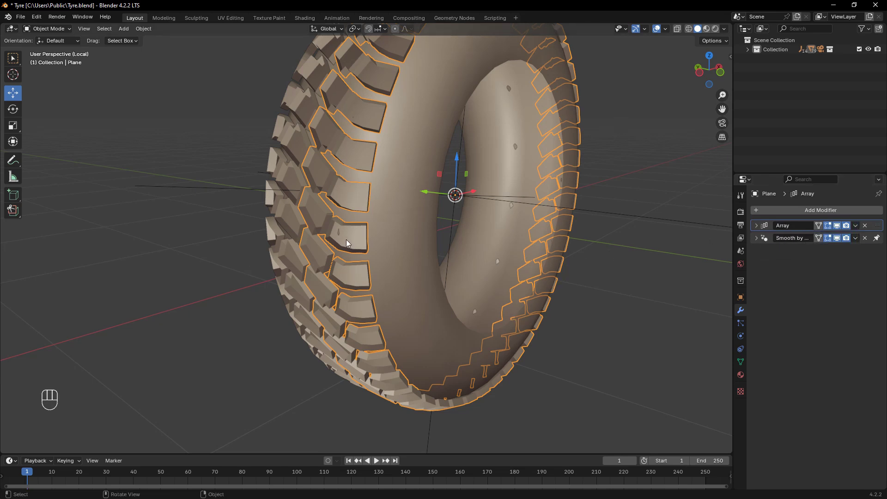
Step: In edge select mode, nudge a tread block's outer edge slightly along the tyre's shoulder
{"action": "key", "text": "Tab"}
{"action": "key", "text": "KP_Decimal"}
{"action": "left_click", "coordinate": [391, 250]}
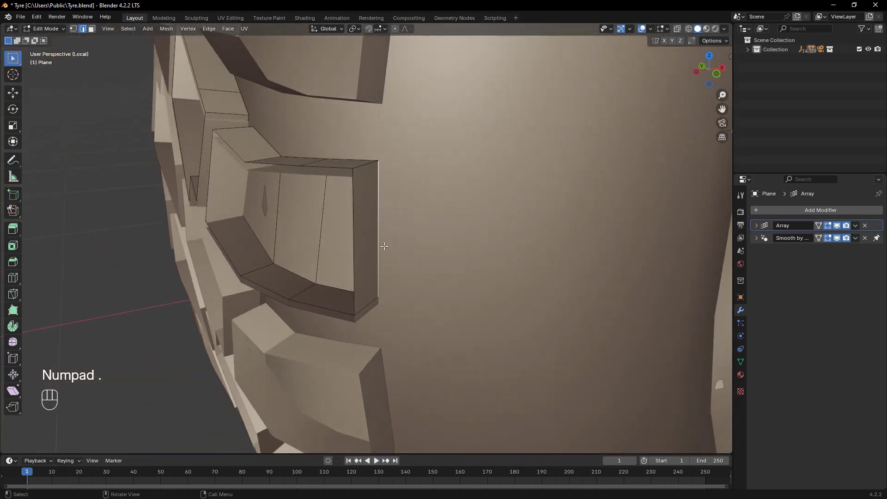
{"action": "left_click_drag", "start_coordinate": [411, 293], "coordinate": [430, 291]}
{"action": "middle_click", "coordinate": [431, 292]}
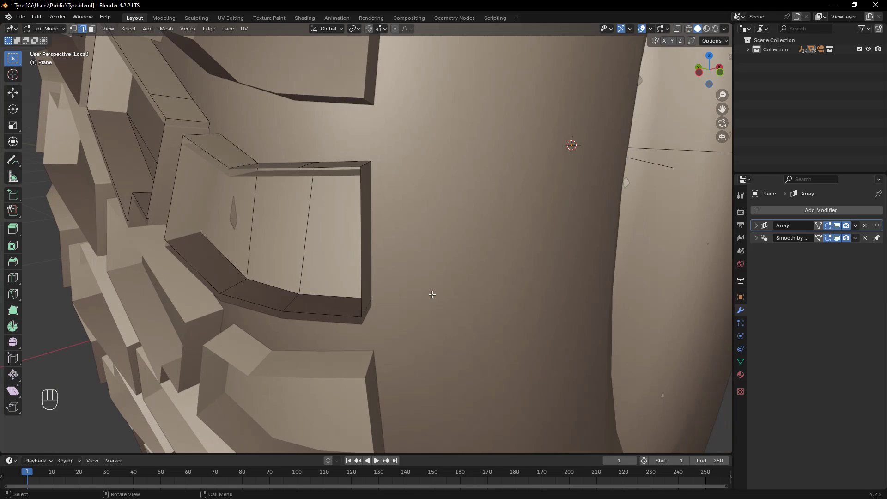
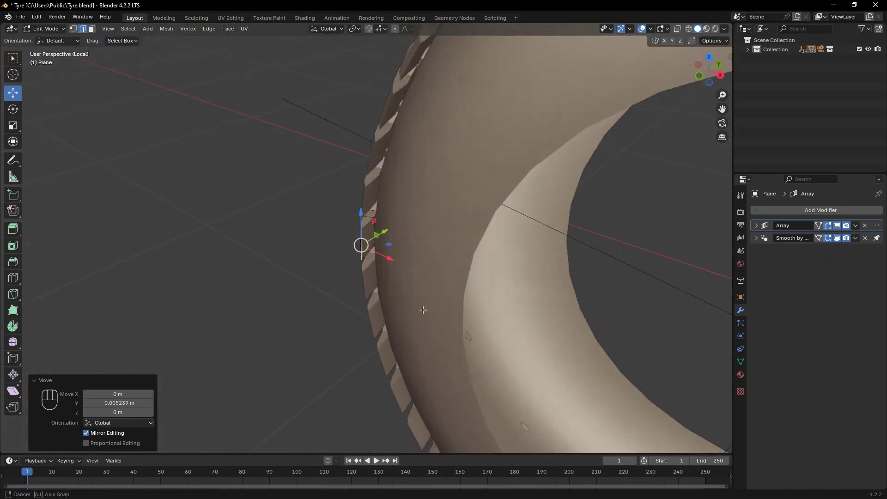
{"action": "key", "text": "e"}
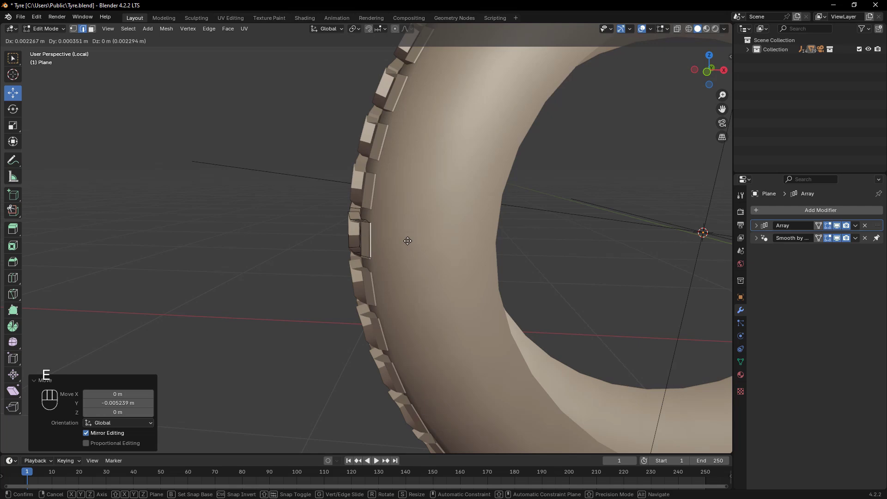
{"action": "key", "text": "x"}
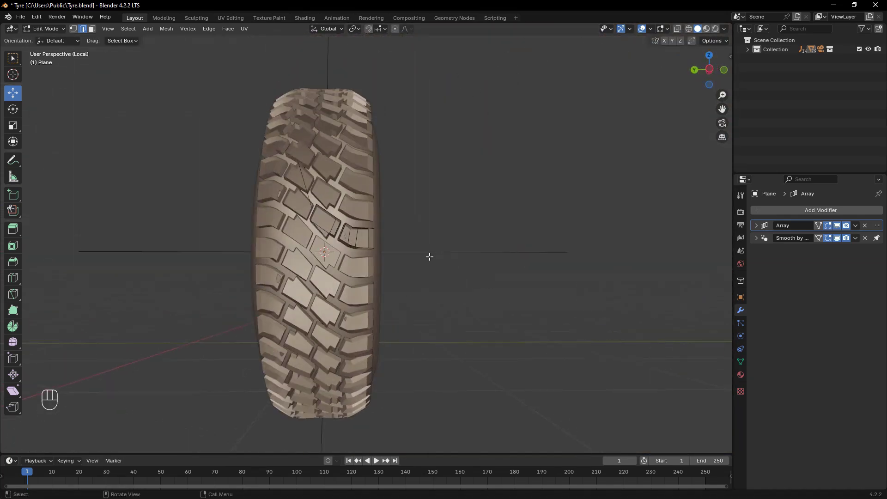
Step: Apply the Shrinkwrap and Solidify modifiers on the second tread piece Plane.001
{"action": "key", "text": "Tab"}
{"action": "left_click", "coordinate": [757, 237]}
{"action": "left_click_drag", "start_coordinate": [861, 229], "coordinate": [811, 240]}
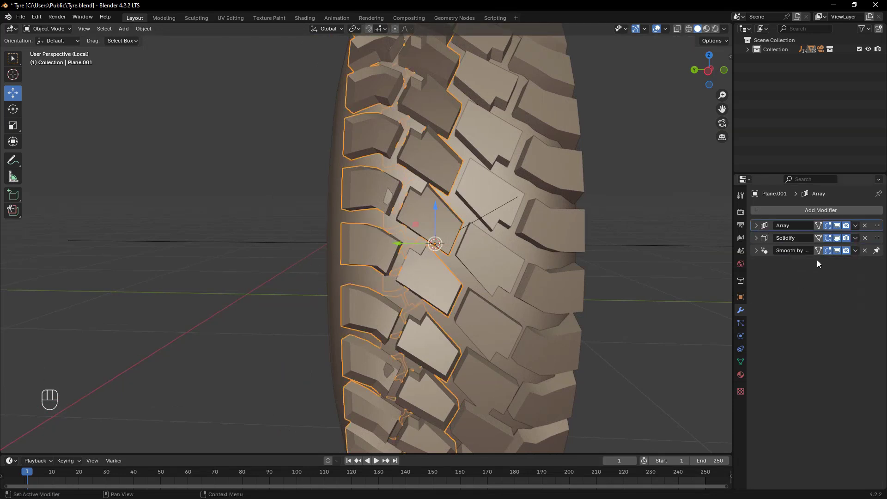
{"action": "left_click", "coordinate": [880, 241]}
{"action": "left_click_drag", "start_coordinate": [859, 228], "coordinate": [830, 240]}
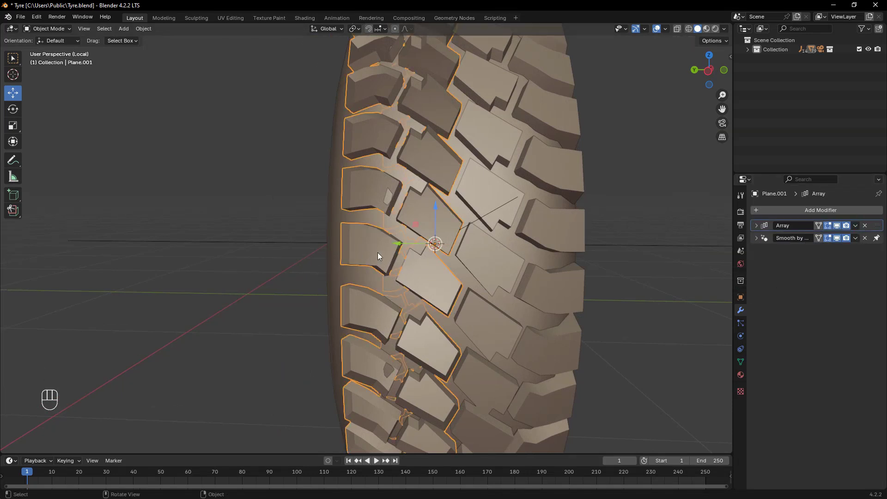
Step: Enter mesh editing on the second piece and select the edge at the block's end
{"action": "key", "text": "Tab"}
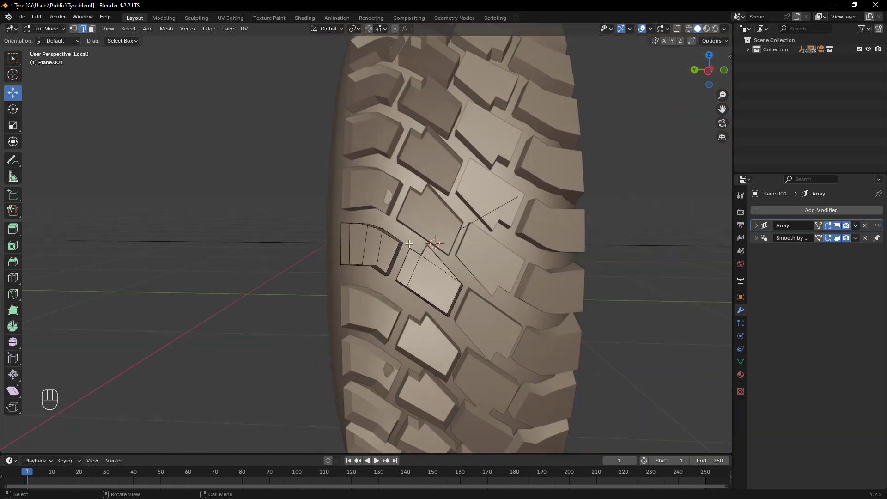
{"action": "key", "text": "Tab"}
{"action": "left_click", "coordinate": [346, 249]}
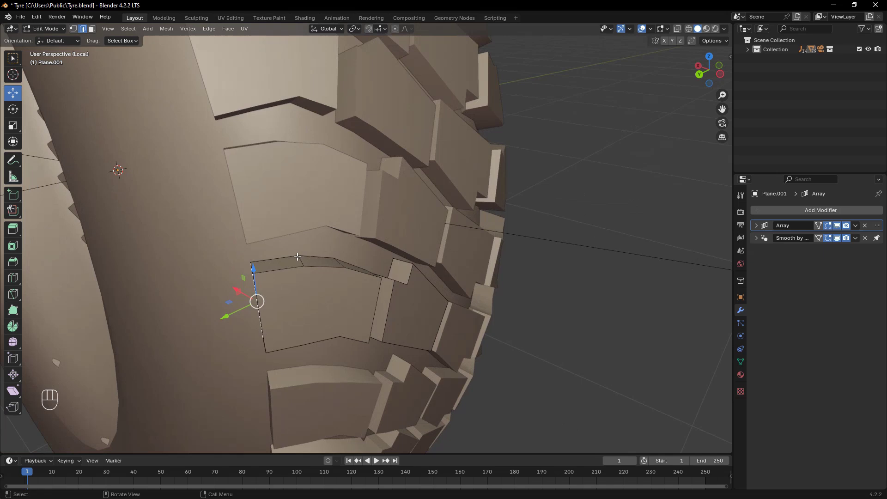
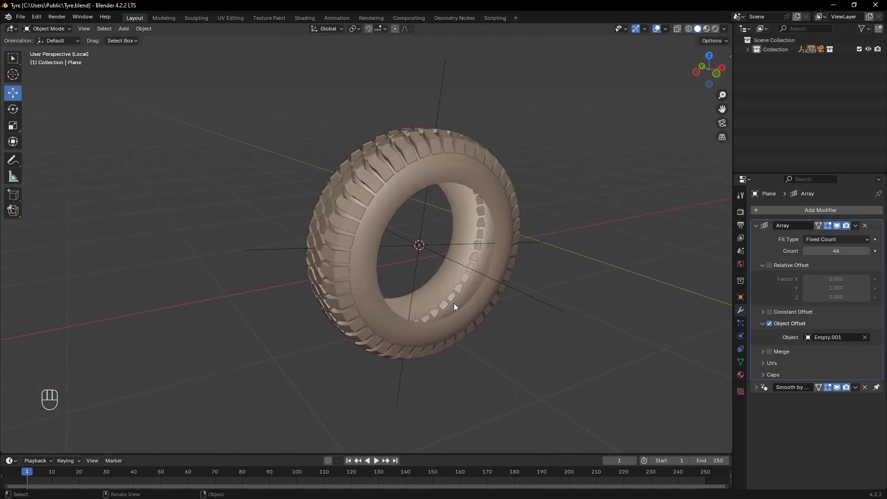
Step: Zoom onto a first-row tread block and start a bevel on its new cross edge
{"action": "left_click_drag", "start_coordinate": [581, 350], "coordinate": [613, 349]}
{"action": "left_click_drag", "start_coordinate": [526, 361], "coordinate": [554, 335]}
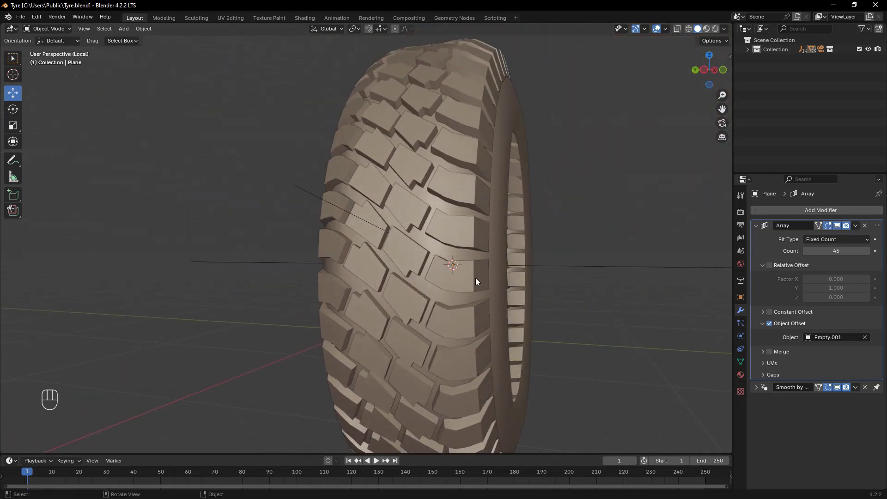
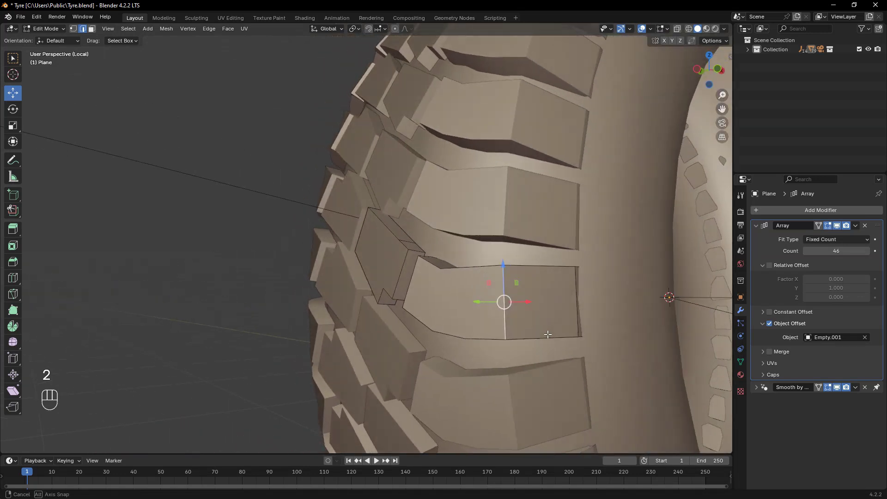
{"action": "key", "text": "ctrl+b"}
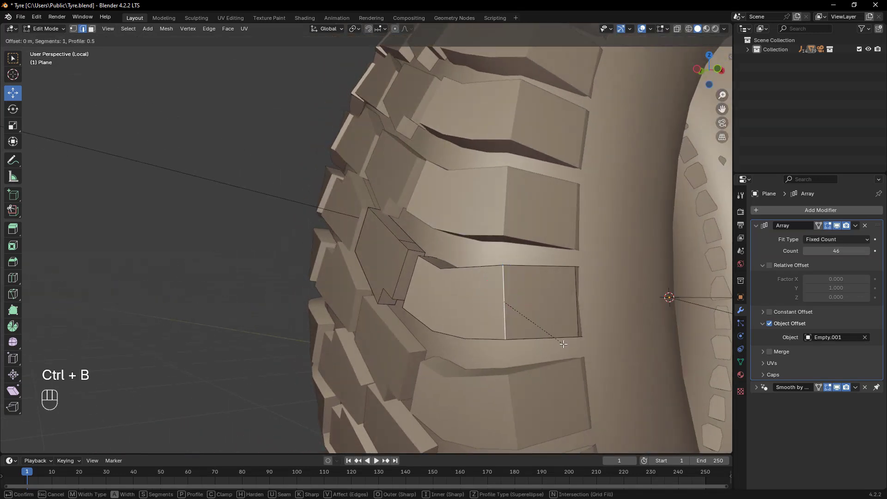
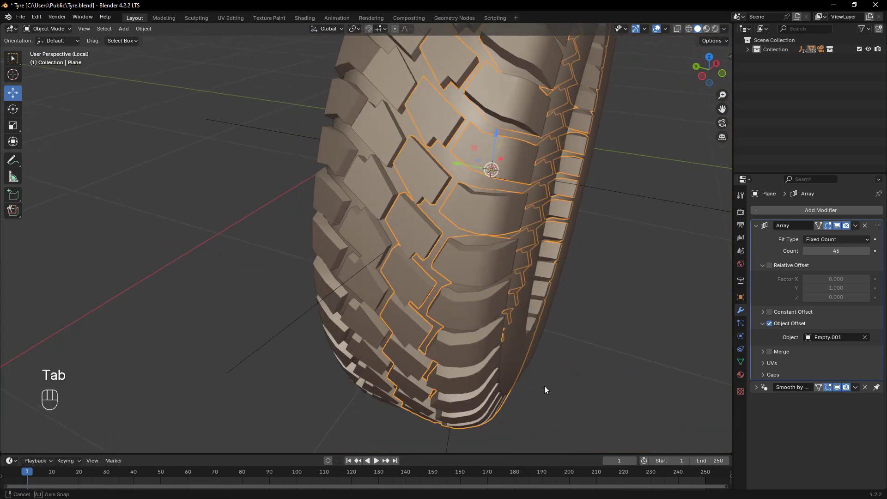
Step: Give the second row's tread block a rounded three-segment bevel across it
{"action": "left_click", "coordinate": [338, 306]}
{"action": "key", "text": "Tab"}
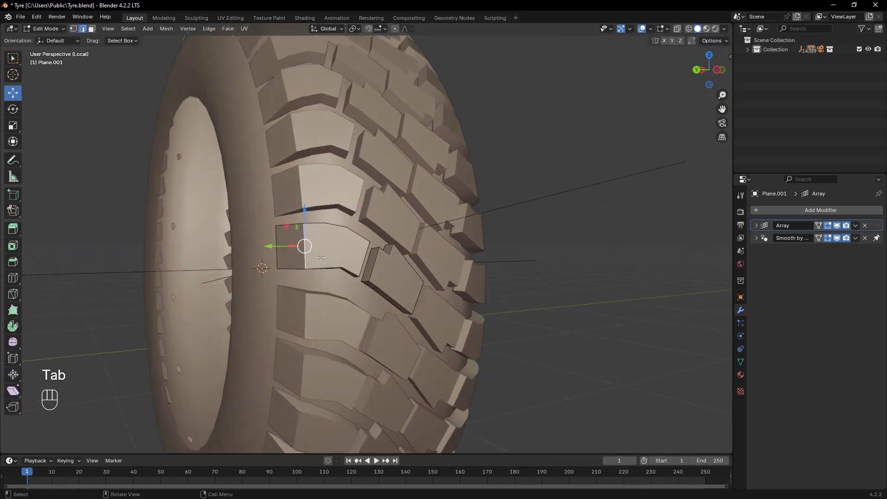
{"action": "key", "text": "ctrl+b"}
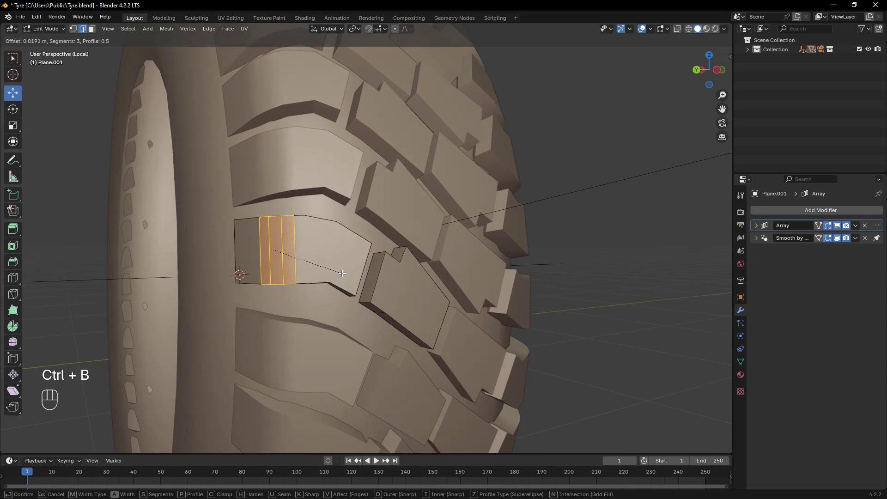
{"action": "left_click", "coordinate": [339, 268]}
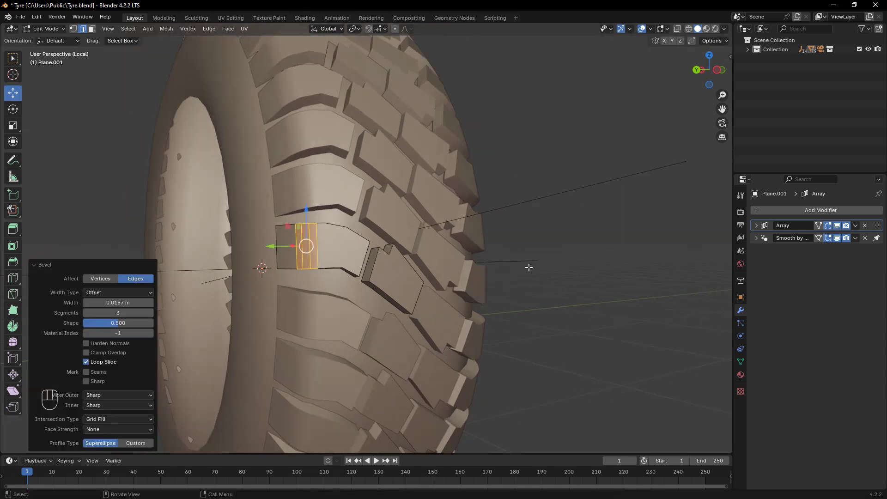
{"action": "key", "text": "Tab"}
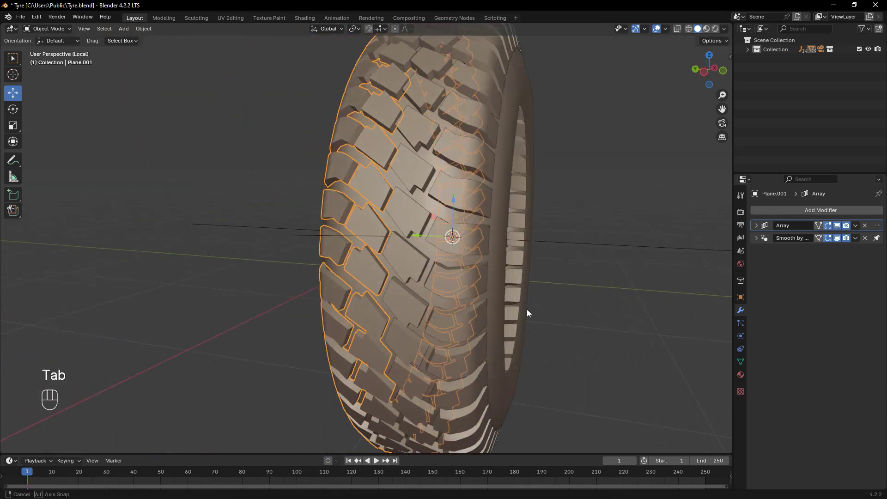
Step: Save the tyre file and orbit to view the finished treads side-on
{"action": "left_click", "coordinate": [593, 298]}
{"action": "key", "text": "ctrl+s"}
{"action": "left_click", "coordinate": [534, 324]}
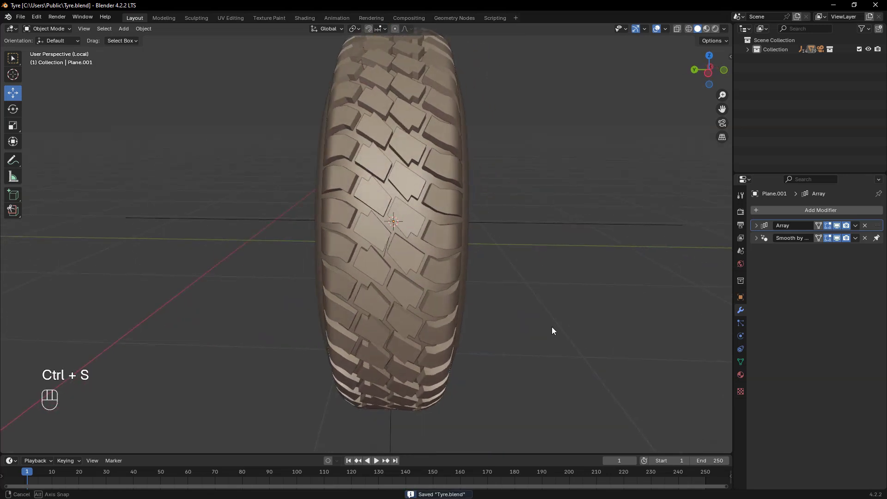
{"action": "middle_click", "coordinate": [516, 330]}
{"action": "middle_click", "coordinate": [511, 325]}
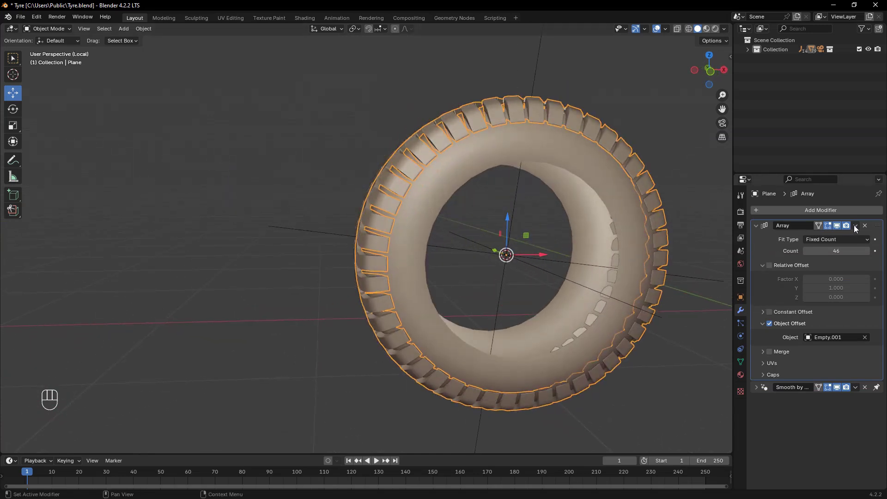
Step: Apply the Array on both tread rows and exit Local View to show the tyre on the vehicle
{"action": "left_click_drag", "start_coordinate": [856, 228], "coordinate": [847, 238]}
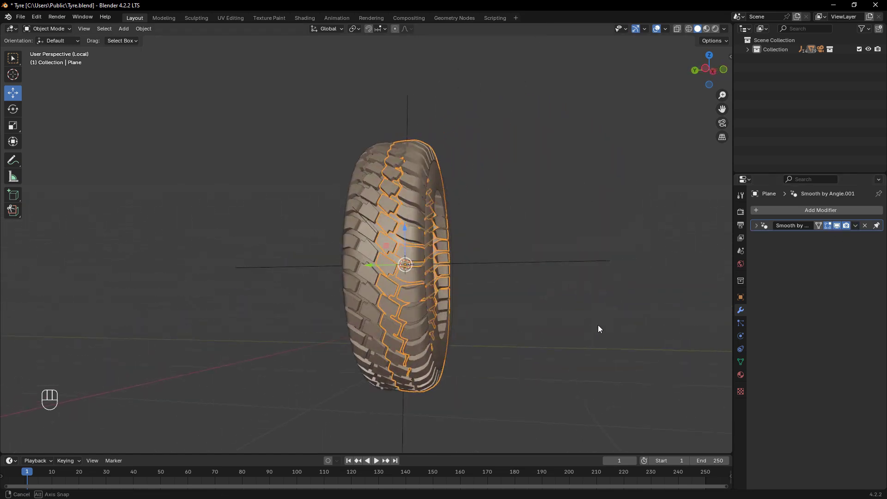
{"action": "left_click", "coordinate": [625, 280]}
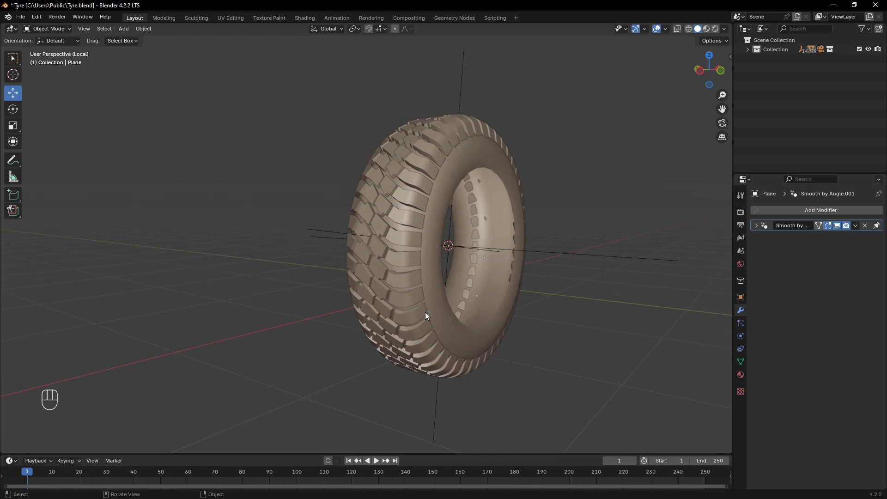
{"action": "left_click", "coordinate": [361, 273]}
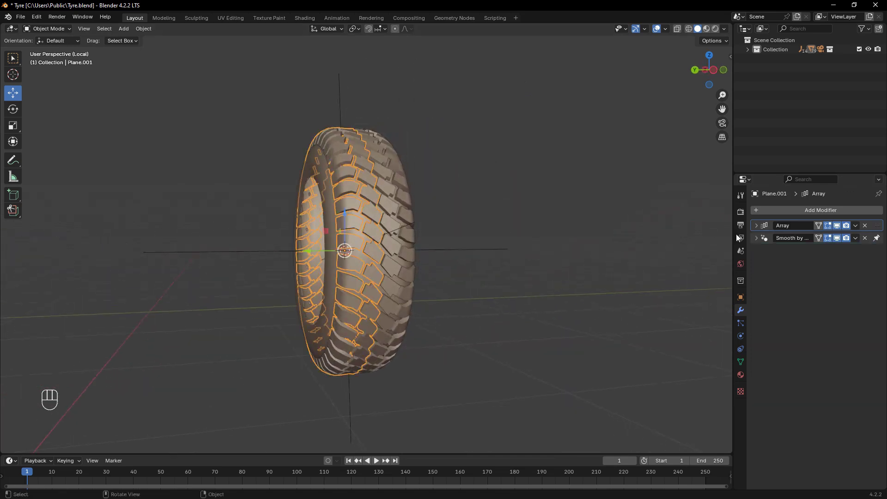
{"action": "left_click_drag", "start_coordinate": [859, 228], "coordinate": [827, 238]}
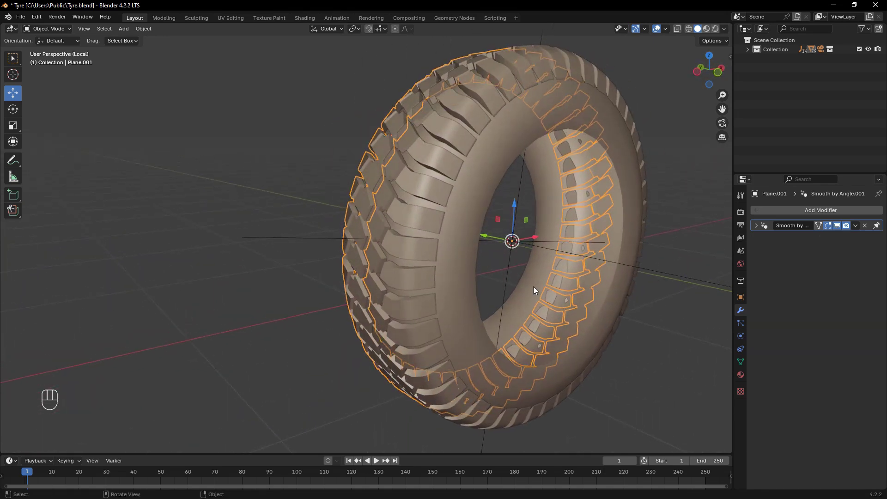
{"action": "key", "text": "/"}
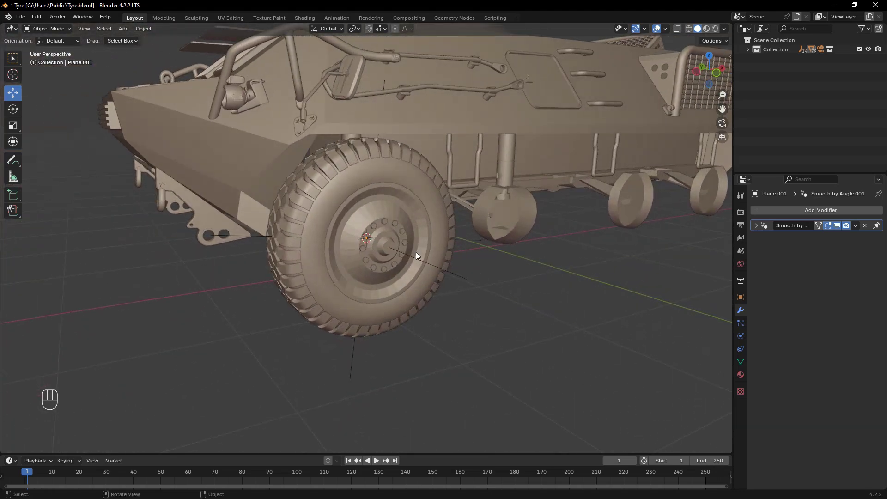
Step: Select several concentric hub edge loops on the front wheel and mark them sharp
{"action": "left_click_drag", "start_coordinate": [505, 305], "coordinate": [475, 274]}
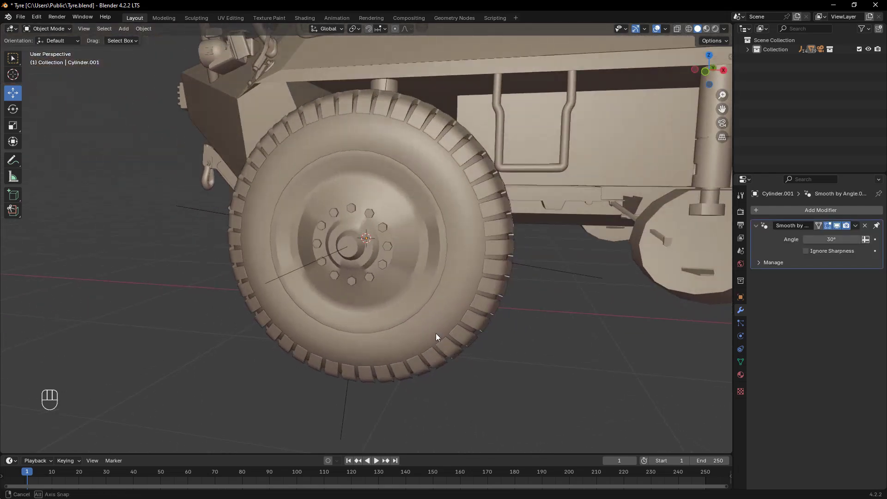
{"action": "middle_click", "coordinate": [424, 287]}
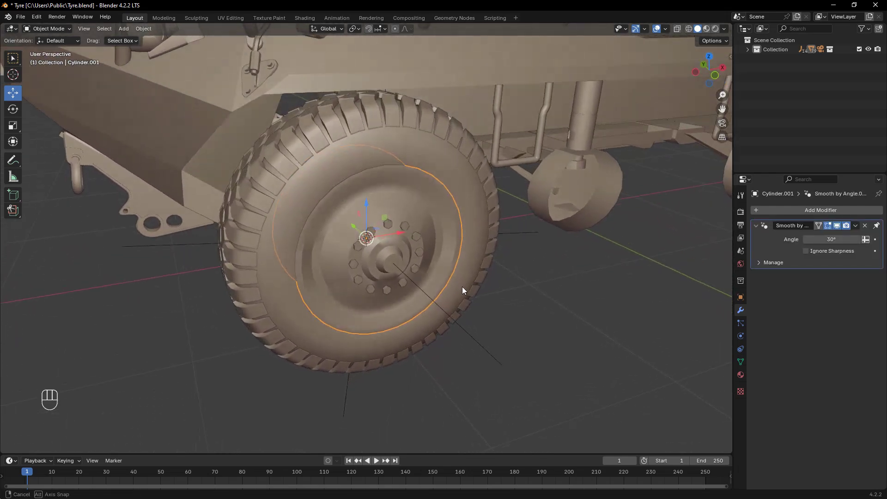
{"action": "key", "text": "Tab"}
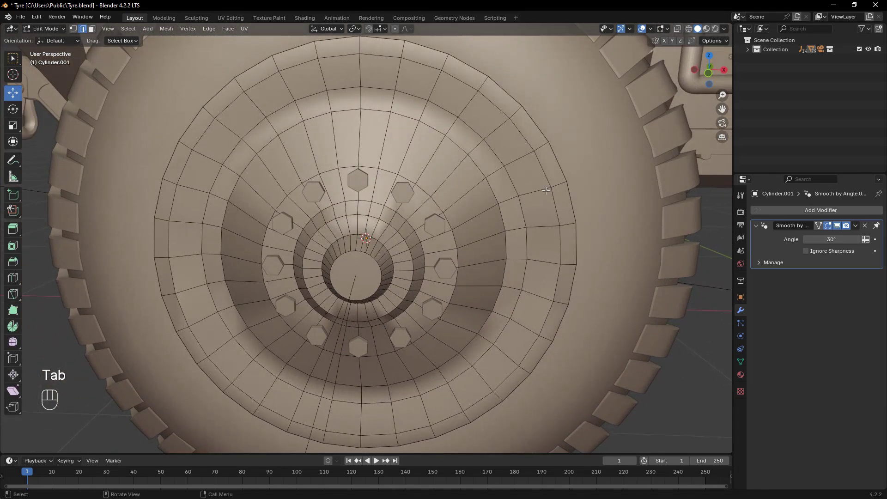
{"action": "left_click", "coordinate": [546, 177]}
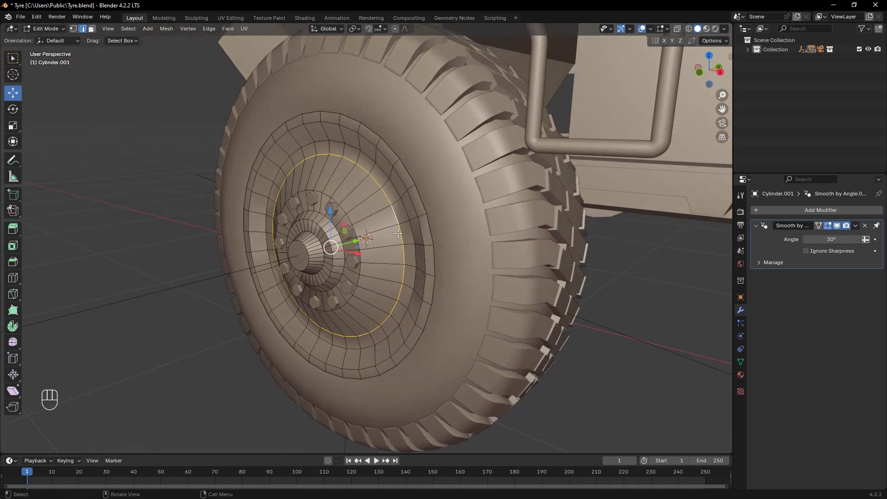
{"action": "left_click", "coordinate": [348, 214]}
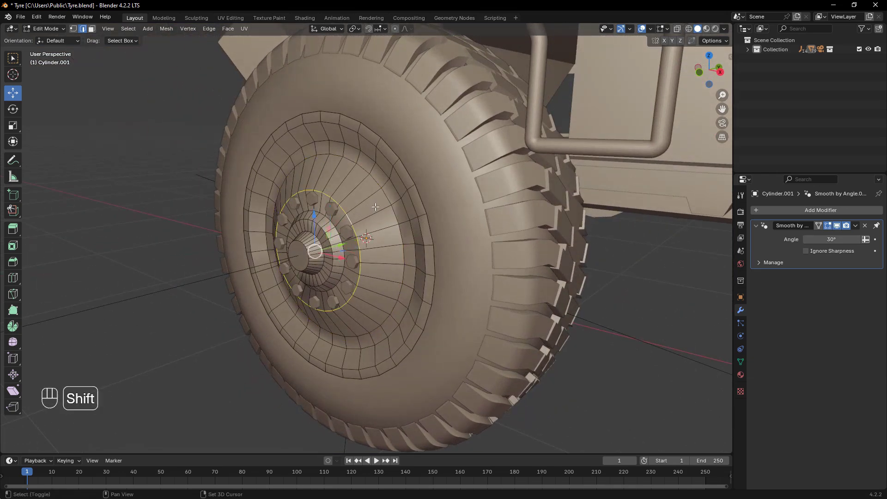
{"action": "left_click", "coordinate": [385, 193]}
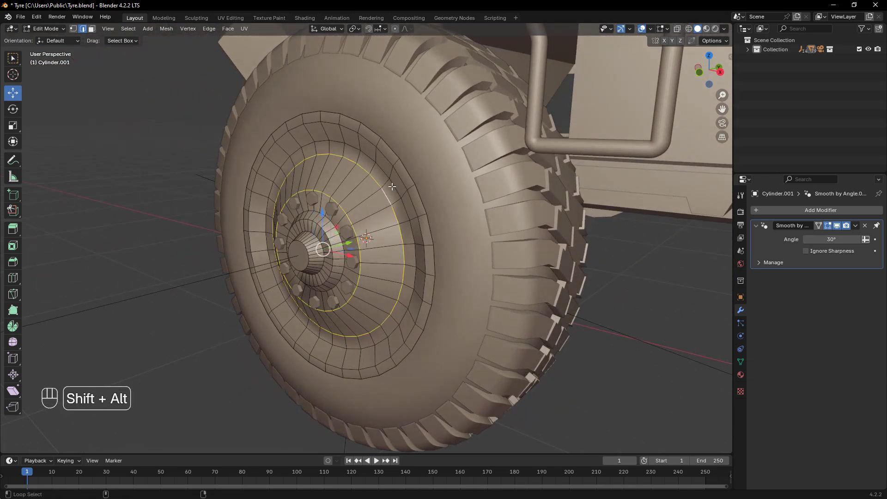
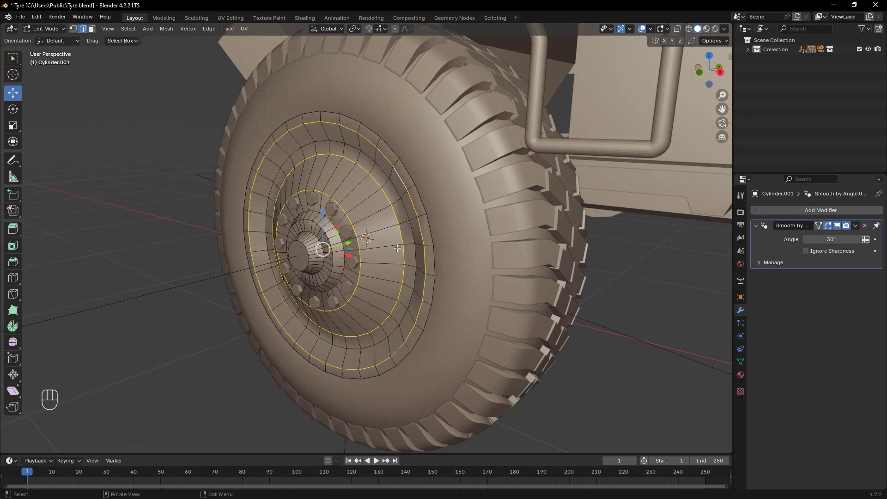
{"action": "left_click_drag", "start_coordinate": [426, 256], "coordinate": [399, 391]}
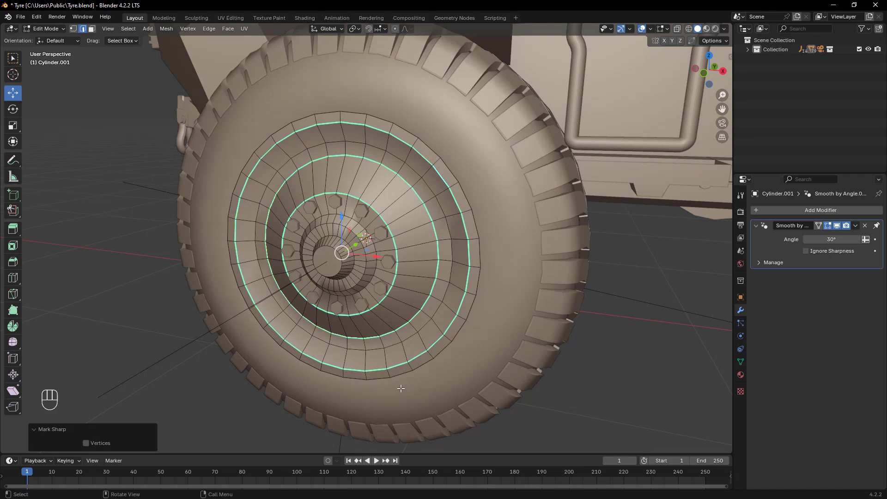
{"action": "key", "text": "Tab"}
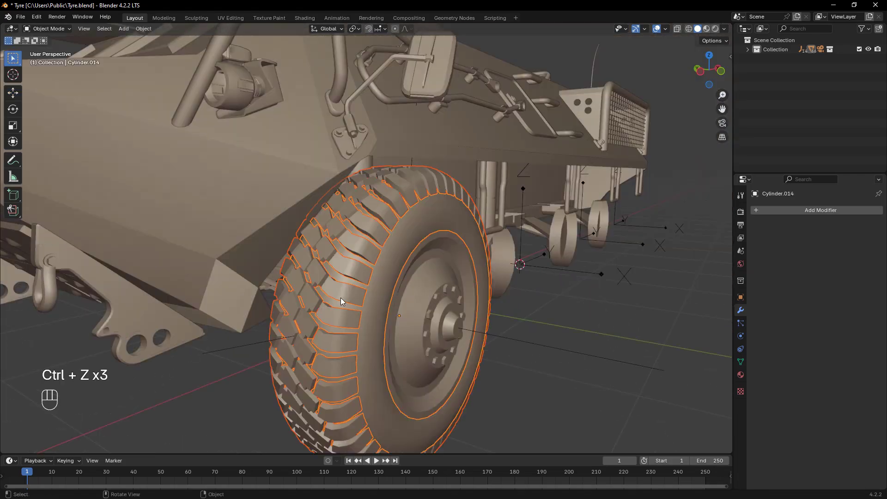
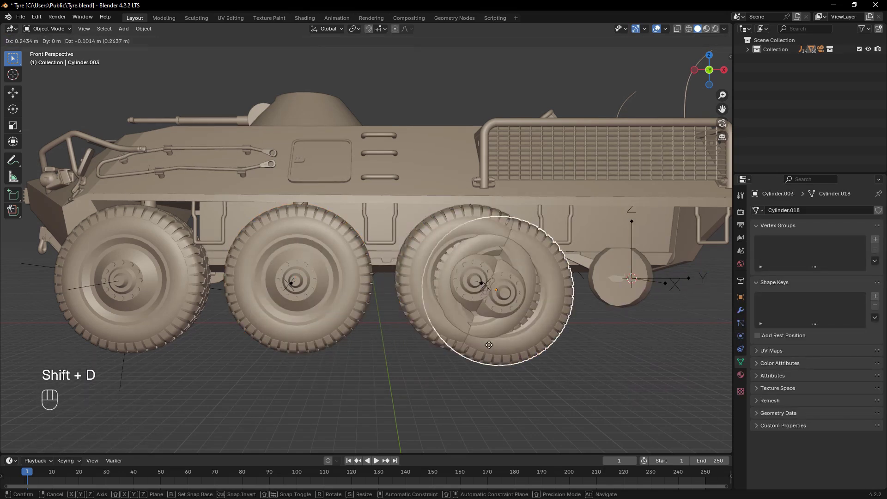
Step: Duplicate the treaded tyre onto the next wheel and rotate a copy 180° about Z for the opposite side
{"action": "key", "text": "shift+s"}
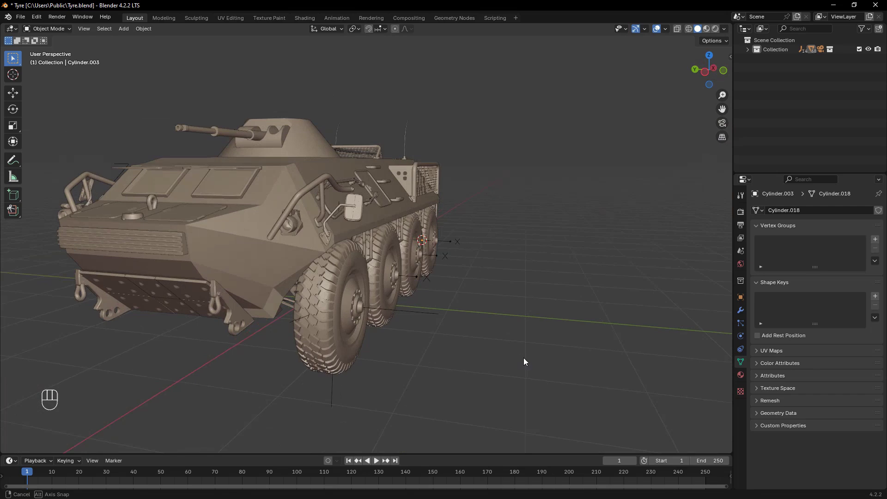
{"action": "key", "text": "shift+s"}
{"action": "left_click_drag", "start_coordinate": [189, 290], "coordinate": [230, 348]}
{"action": "key", "text": "shift+d"}
{"action": "left_click", "coordinate": [262, 361]}
{"action": "key", "text": "shift+s"}
{"action": "key", "text": "r"}
{"action": "key", "text": "z"}
{"action": "key", "text": "KP_1"}
{"action": "key", "text": "KP_8"}
{"action": "key", "text": "KP_0"}
{"action": "key", "text": "KP_Enter"}
{"action": "left_click", "coordinate": [266, 305]}
Step: Duplicate and snap tyre copies onto the remaining wheels so each side has four, then save
{"action": "key", "text": "shift+s"}
{"action": "left_click_drag", "start_coordinate": [214, 337], "coordinate": [272, 386]}
{"action": "key", "text": "shift+d"}
{"action": "key", "text": "shift+s"}
{"action": "key", "text": "shift+s"}
{"action": "key", "text": "shift+d"}
{"action": "key", "text": "shift+s"}
{"action": "left_click", "coordinate": [388, 259]}
{"action": "key", "text": "shift+s"}
{"action": "left_click_drag", "start_coordinate": [372, 318], "coordinate": [349, 335]}
{"action": "key", "text": "shift+d"}
{"action": "key", "text": "shift+s"}
{"action": "left_click_drag", "start_coordinate": [397, 346], "coordinate": [448, 346]}
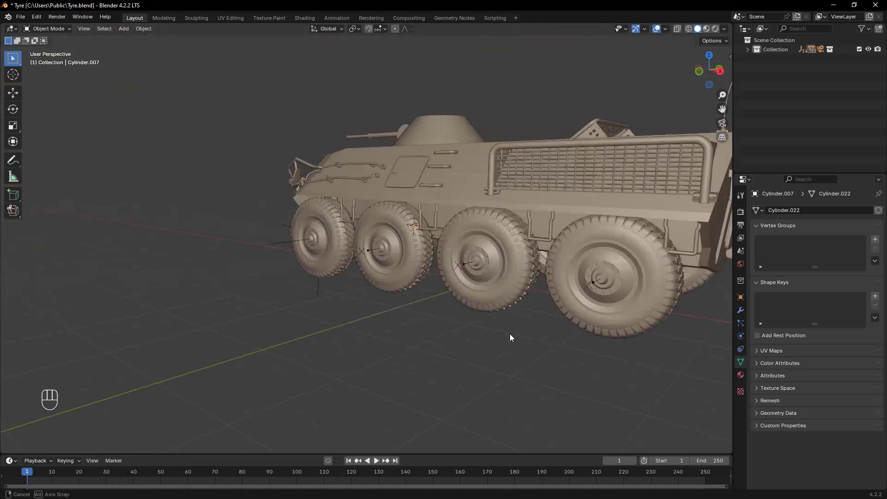
{"action": "key", "text": "ctrl+s"}
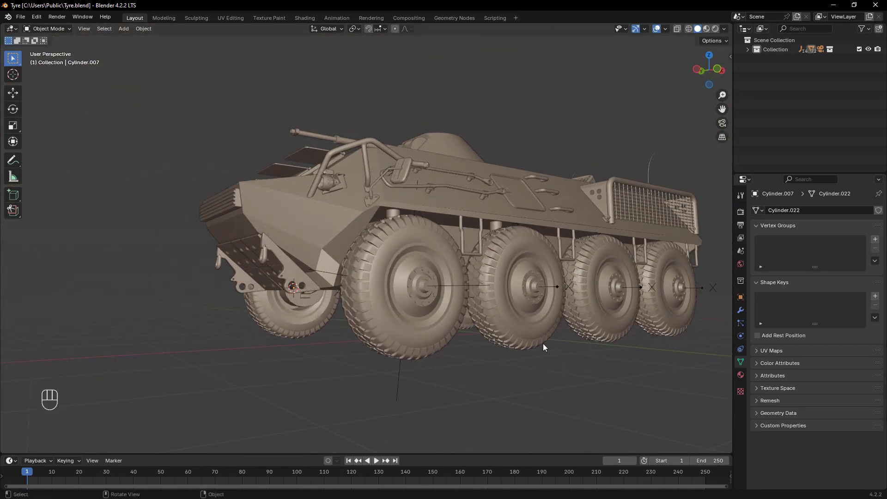